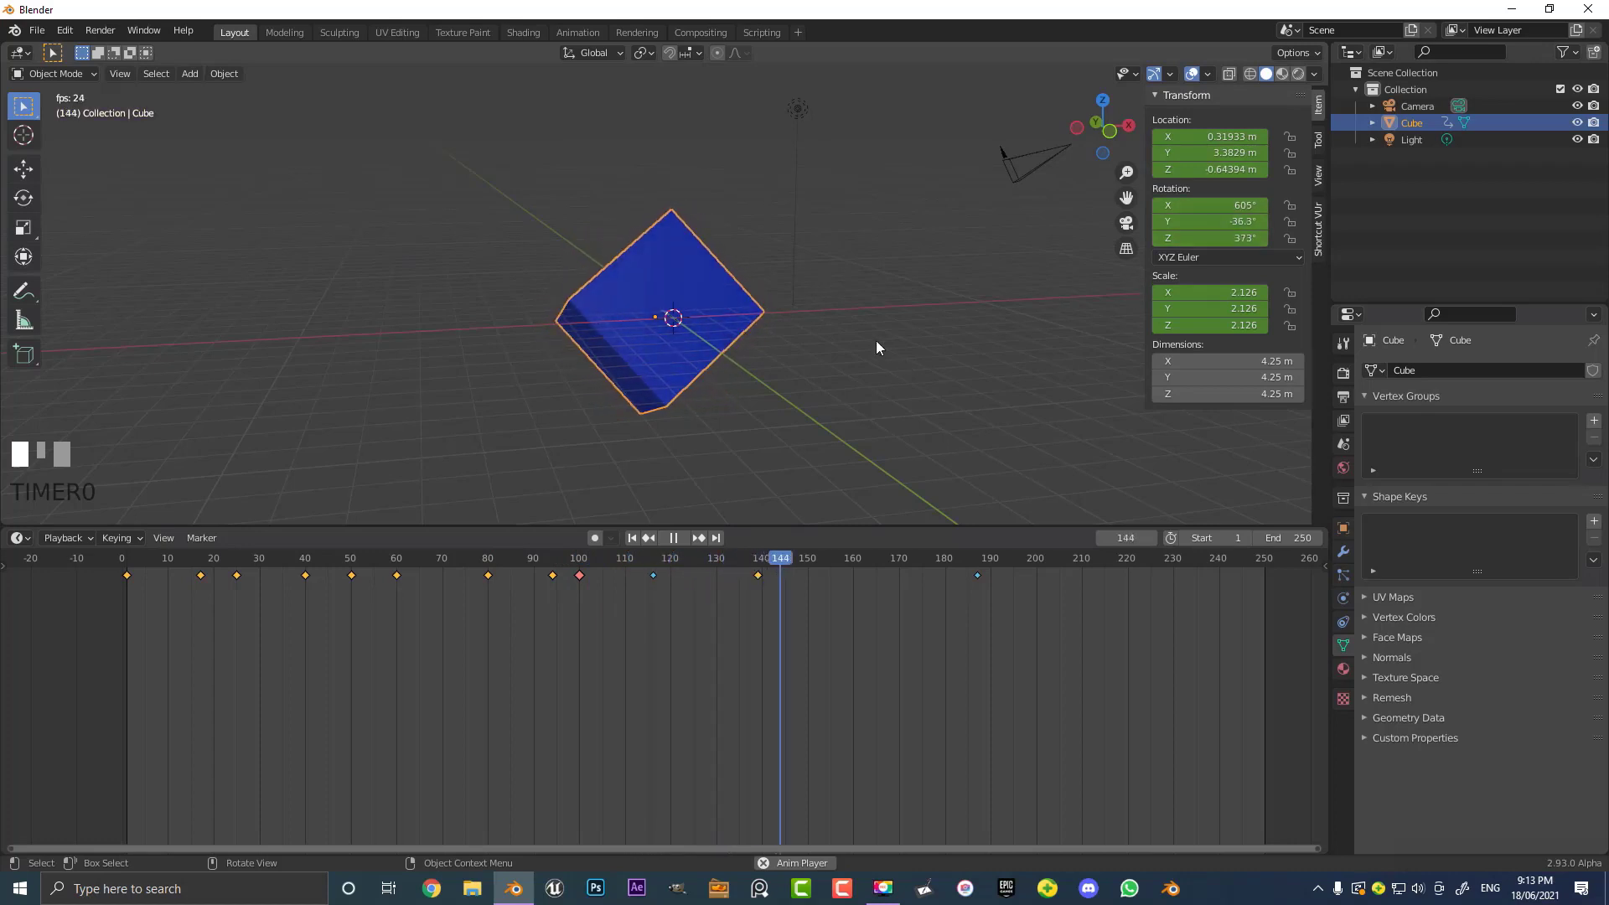
Stop the running animation playback
key("space")
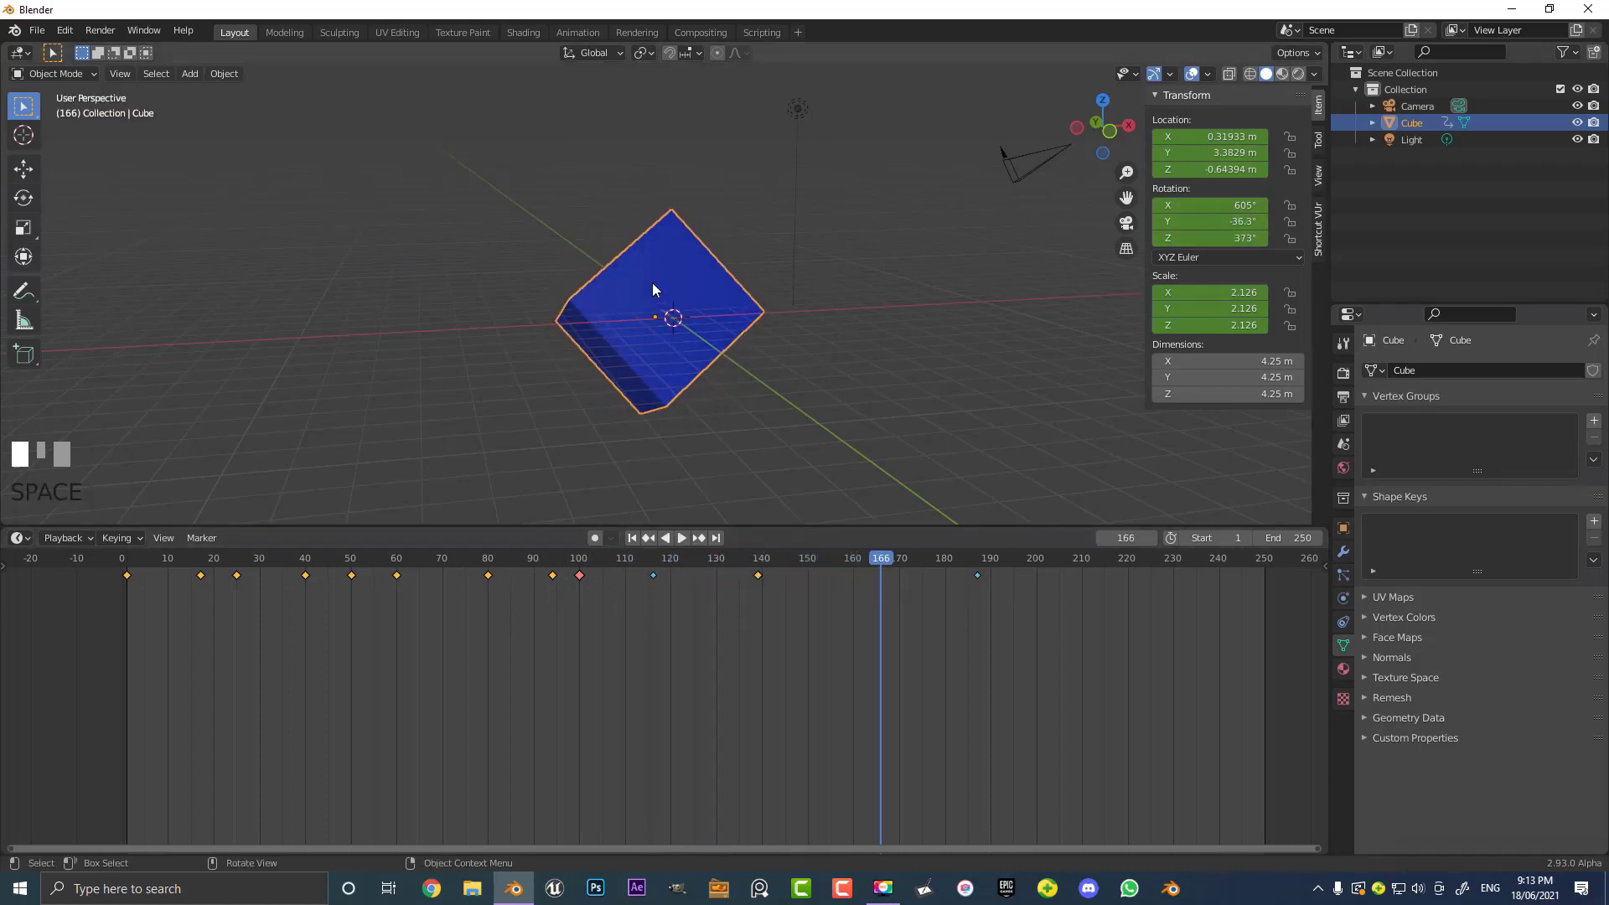
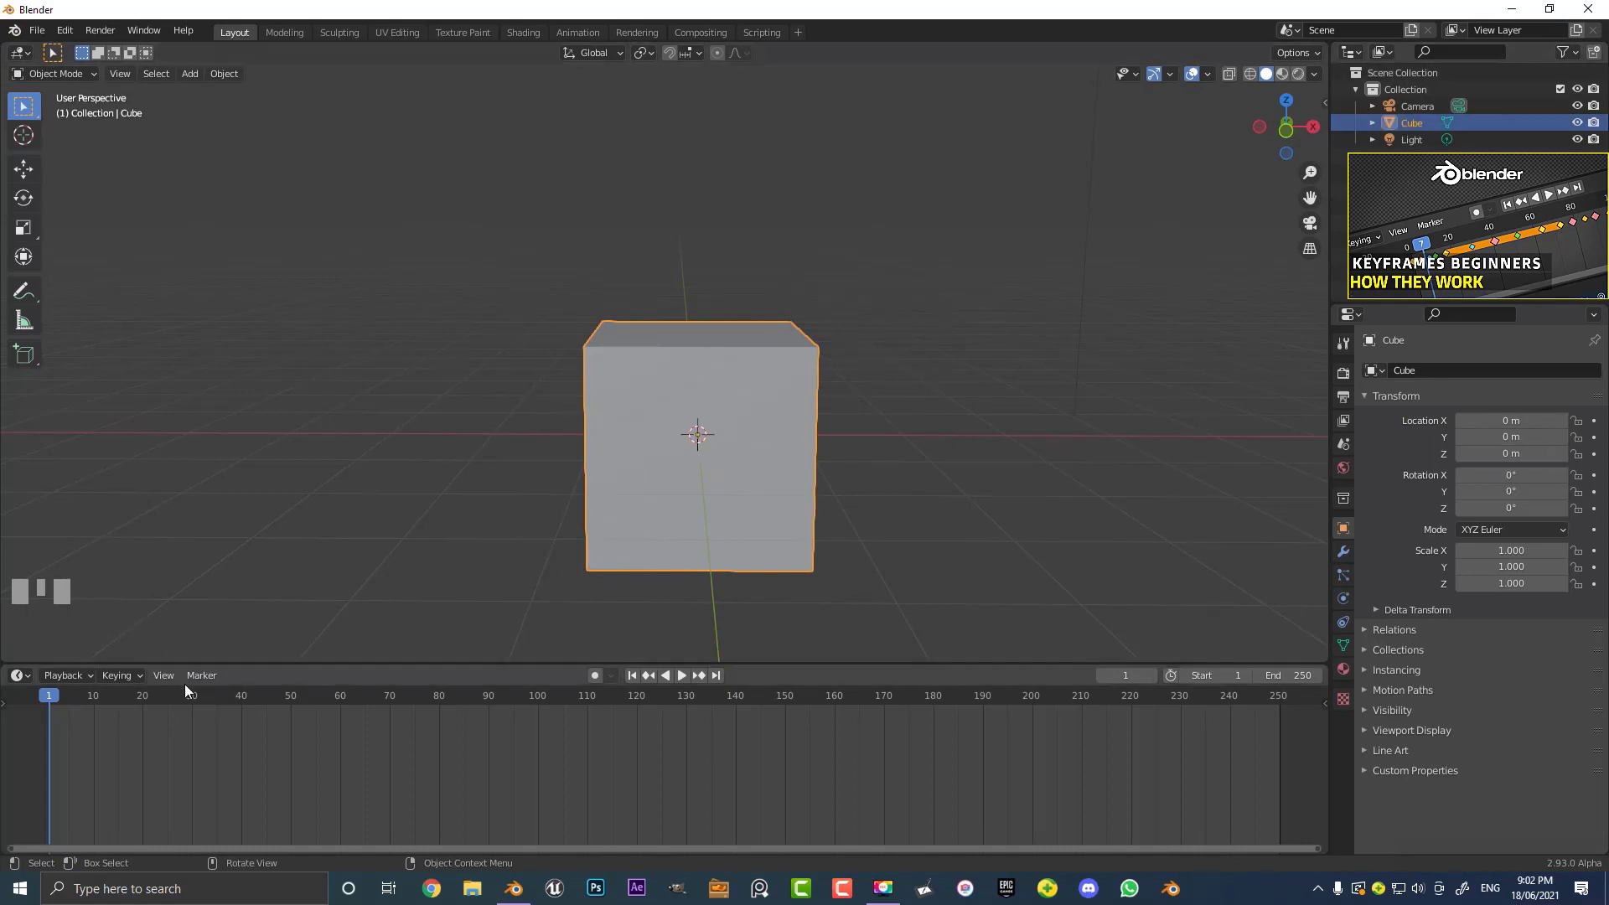
Orbit the viewport around the default cube
left_click_drag(57, 696, 719, 375)
left_click_drag(719, 375, 762, 332)
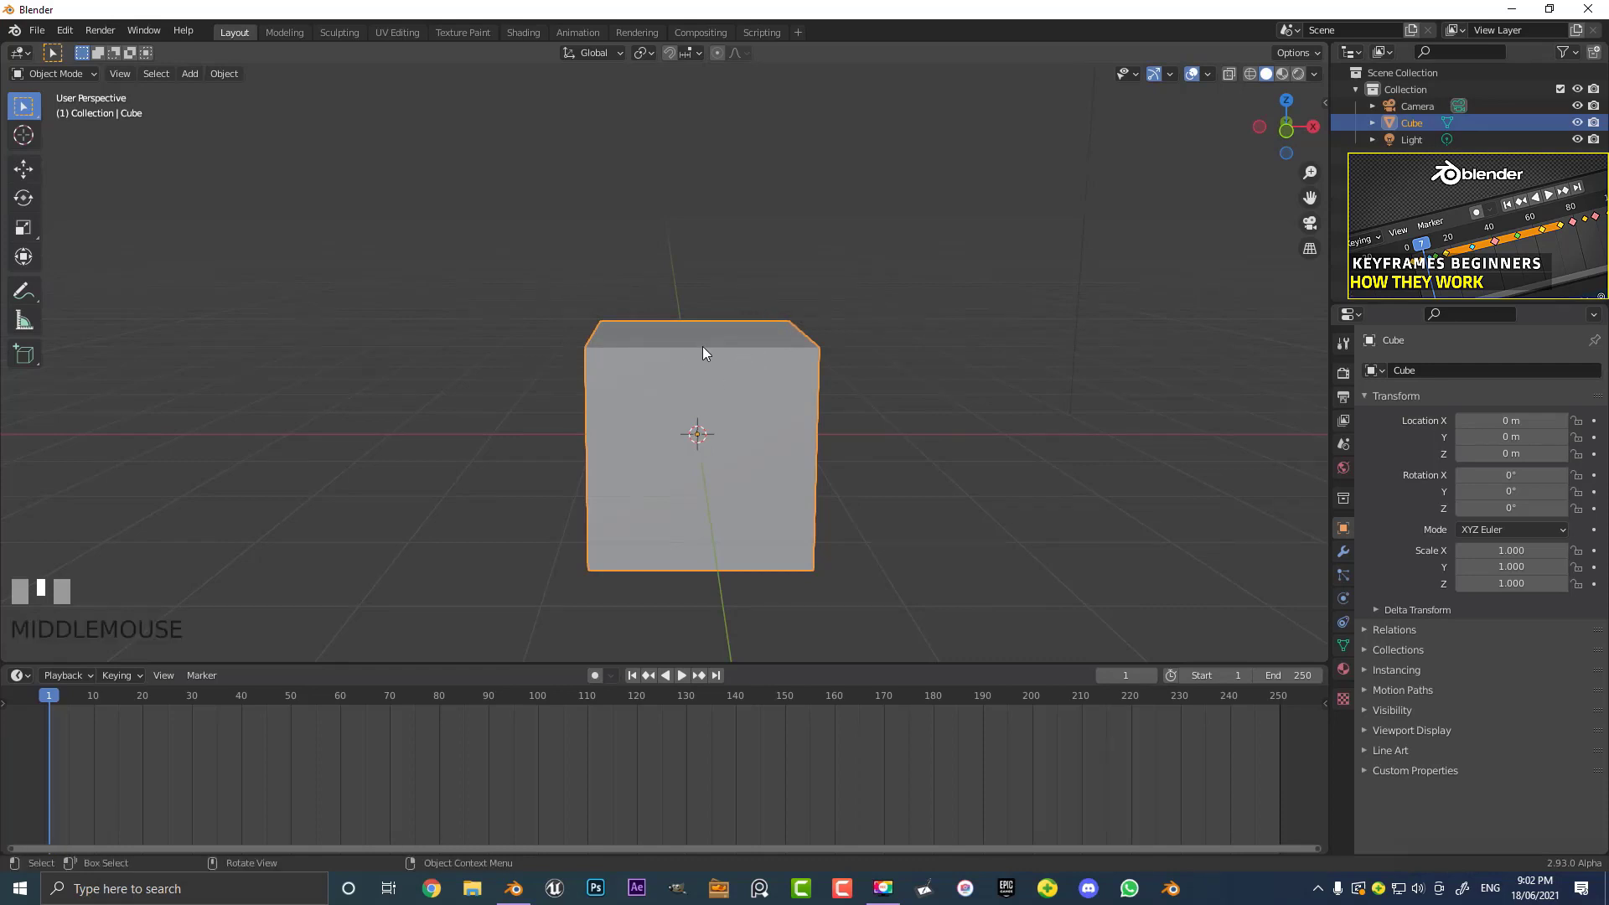
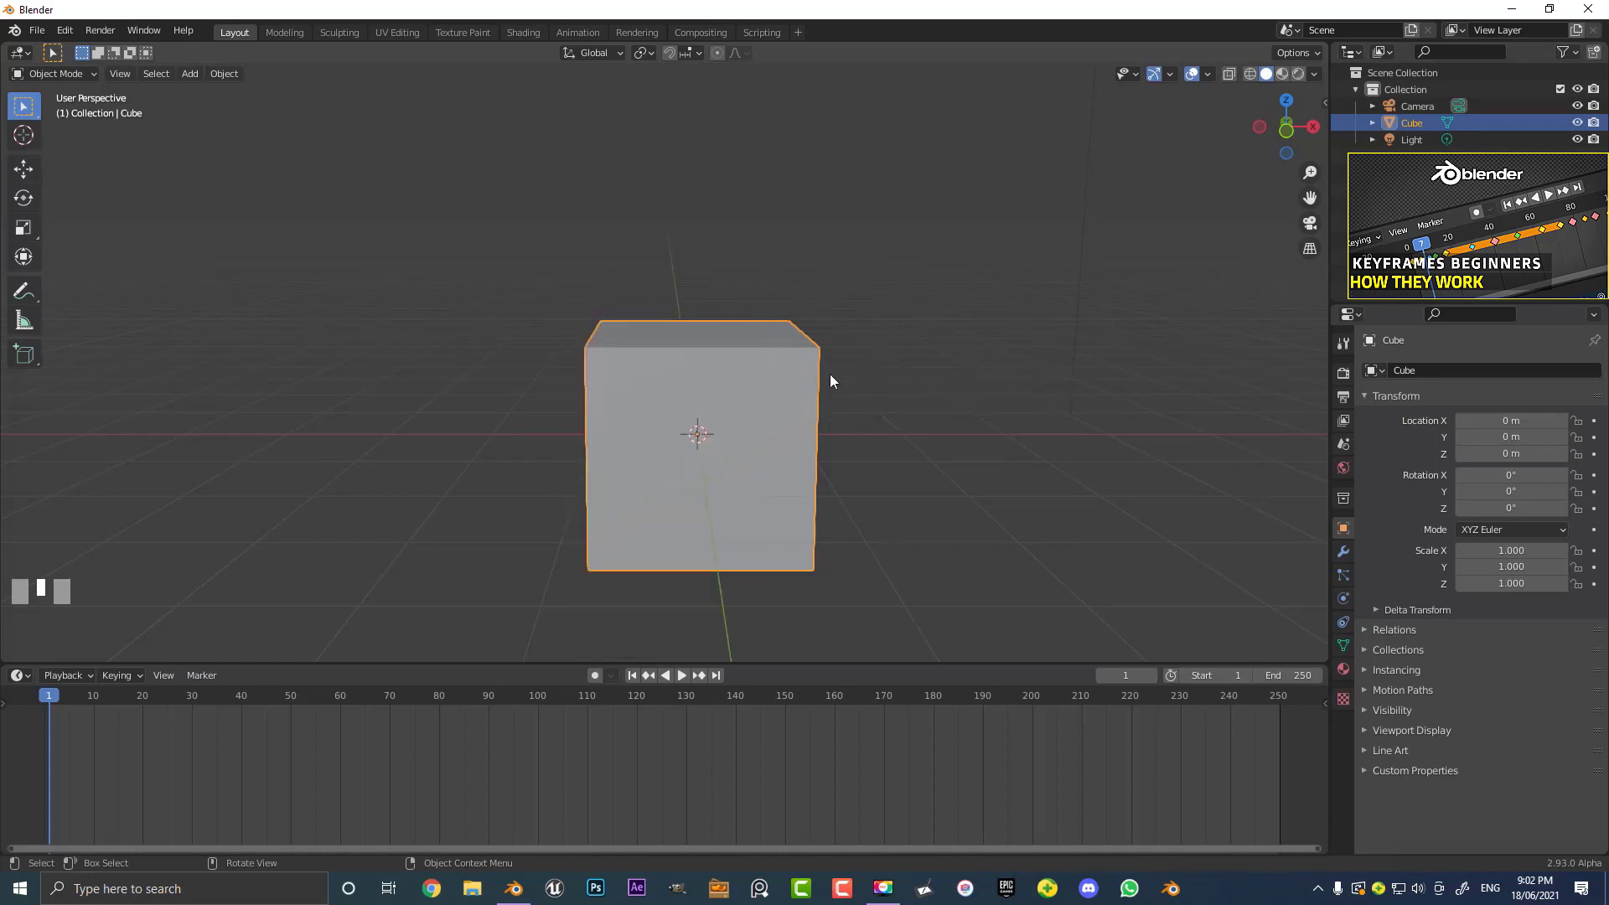
Show the sidebar and switch to the Item panel with the cube's Transform values
key("n")
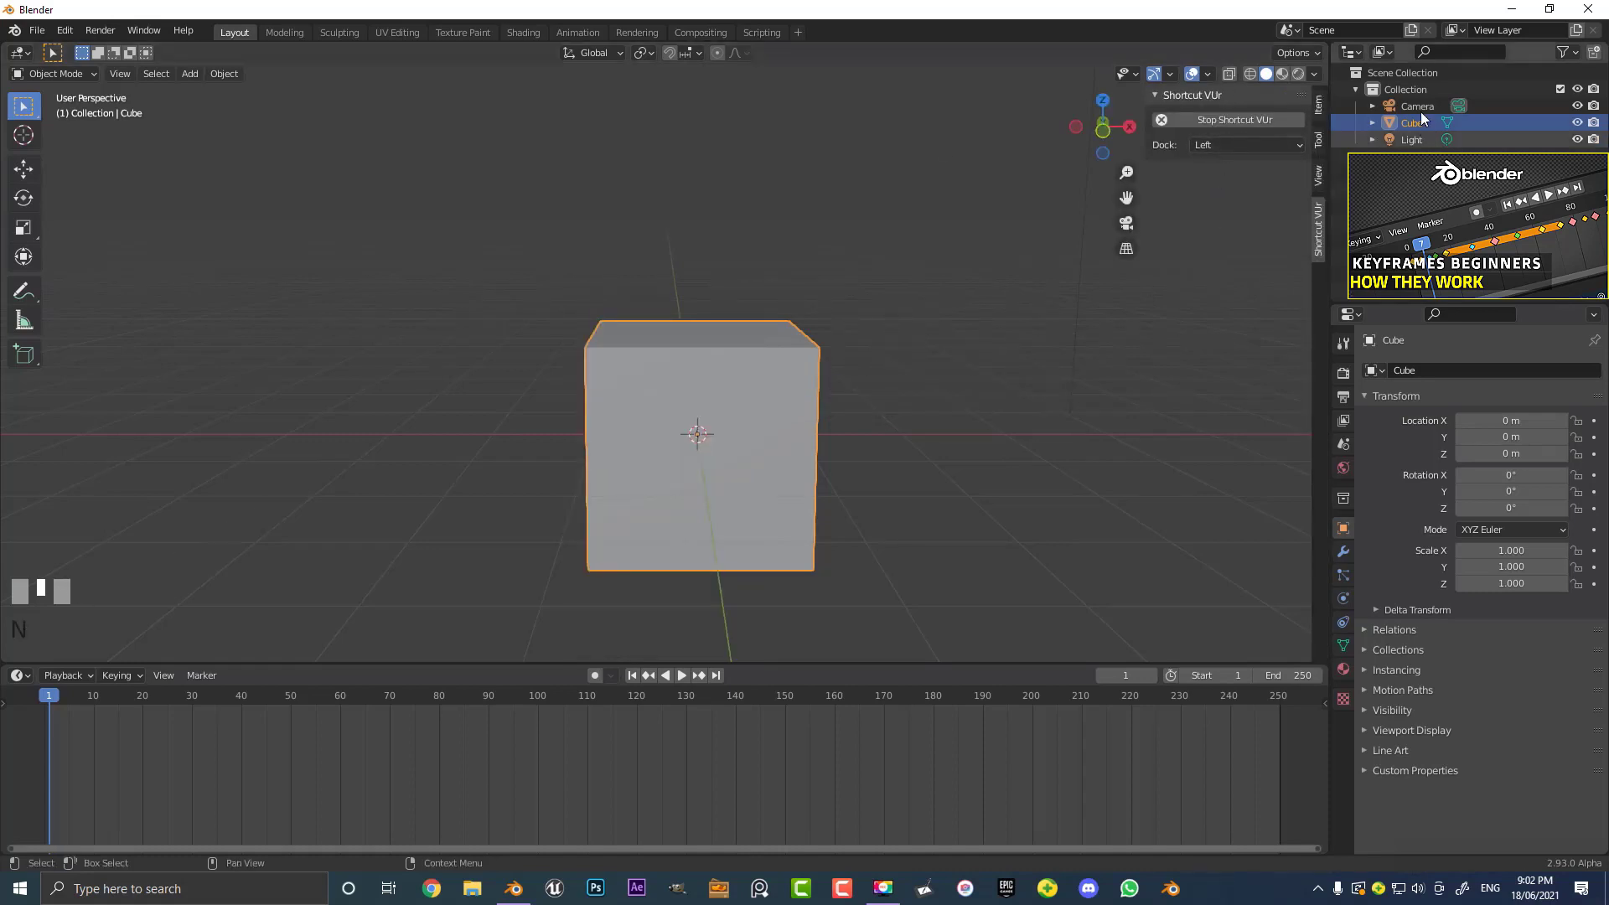
left_click(1319, 106)
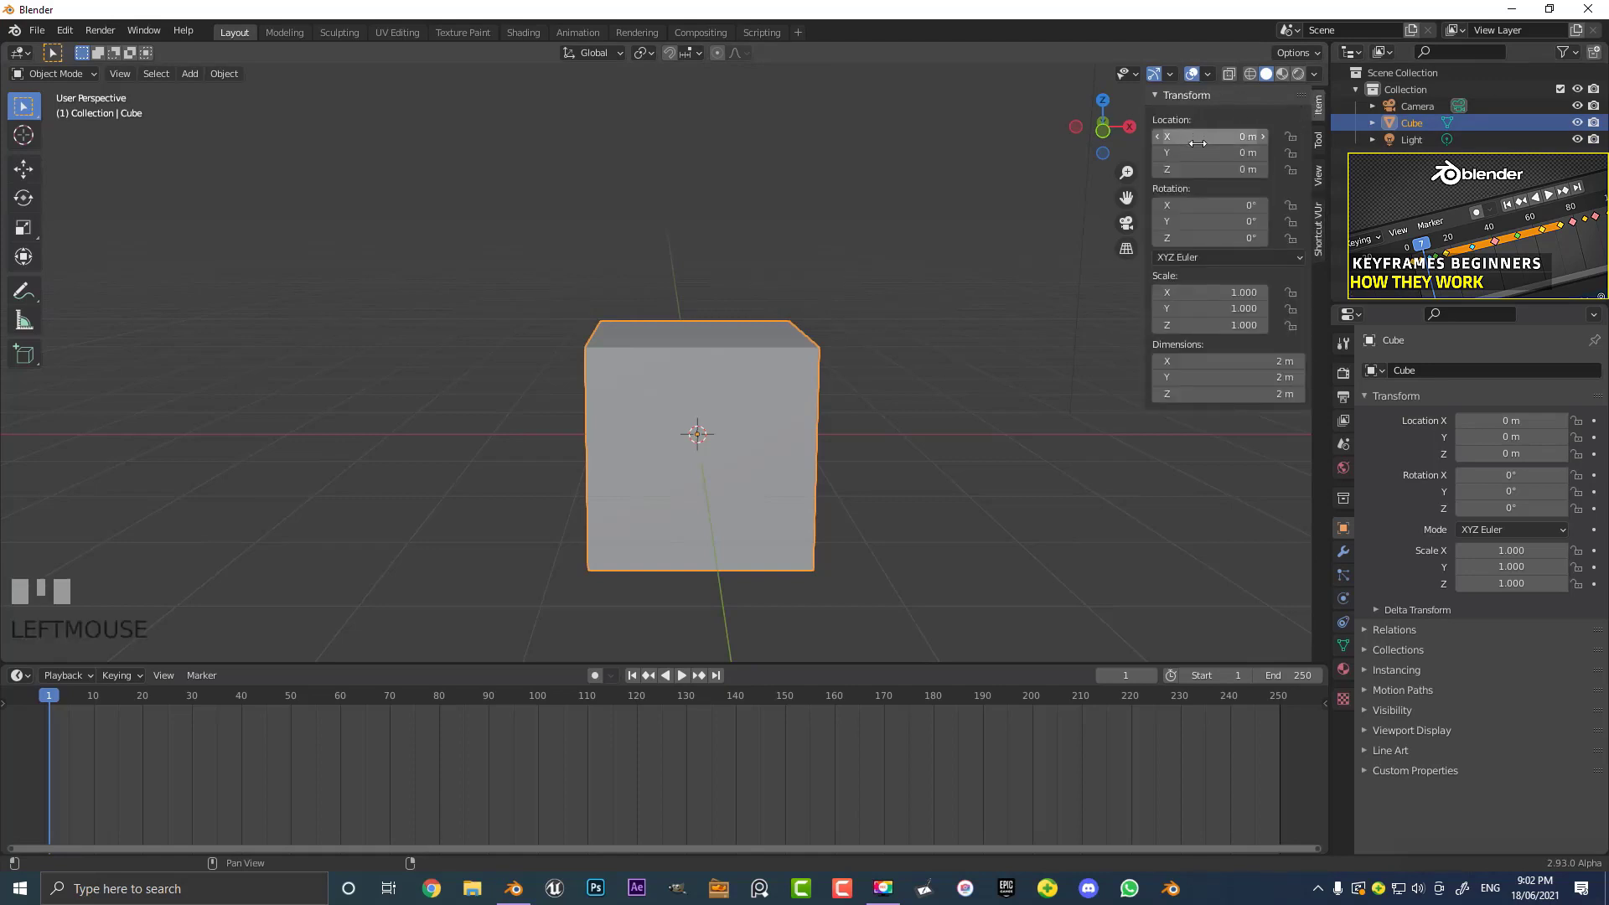
left_click(1008, 198)
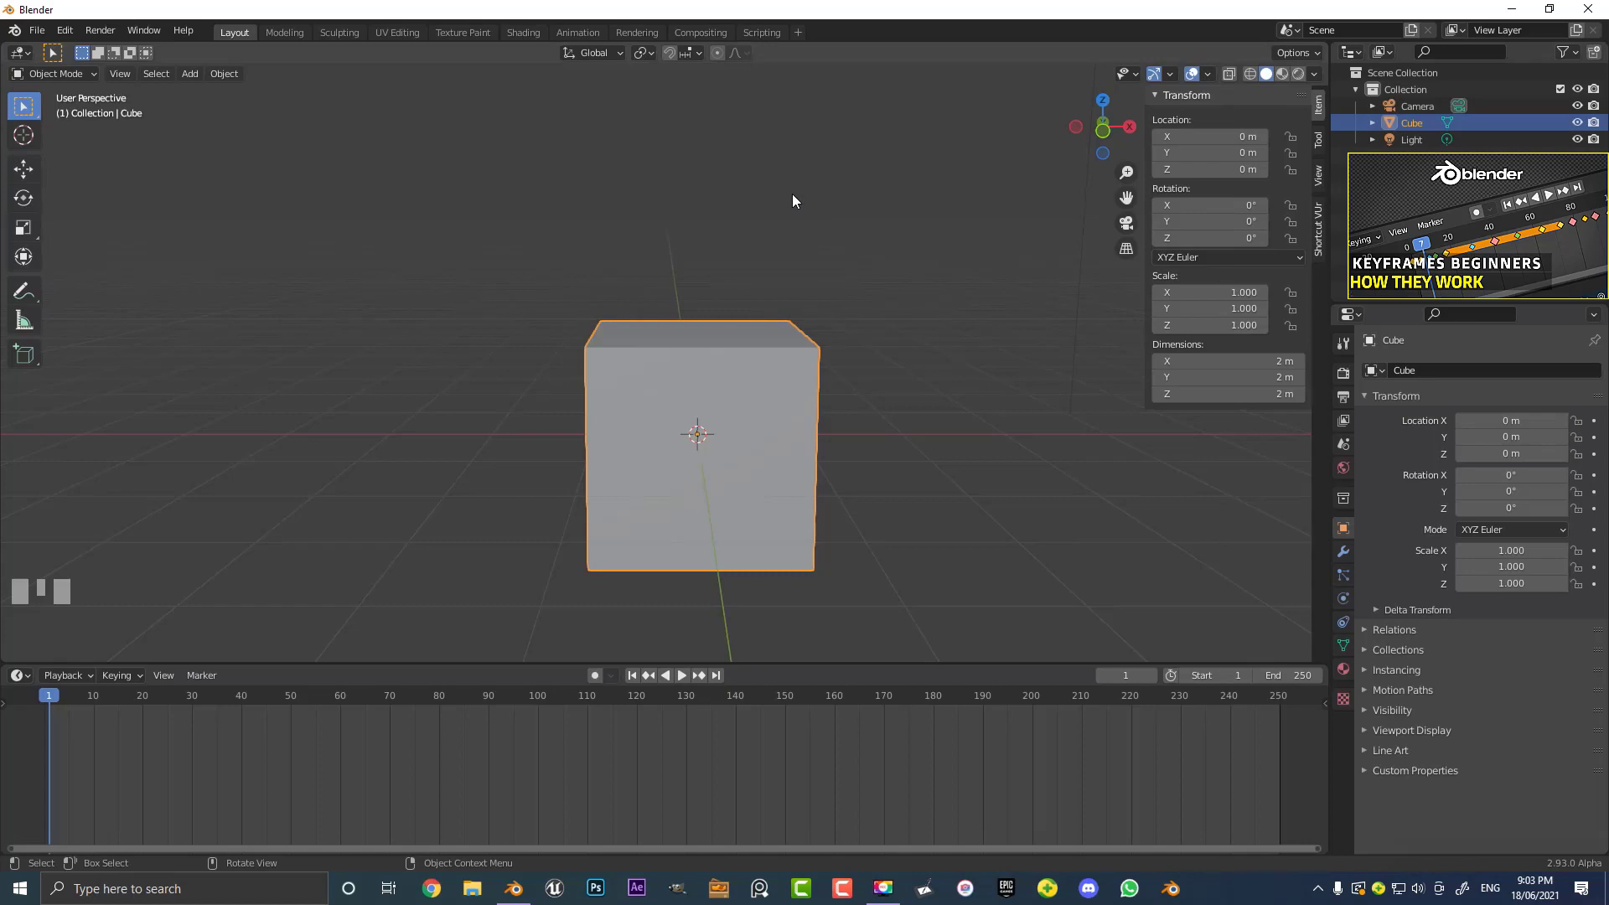
Orbit and zoom the view to look down on the cube
scroll("down", 3)
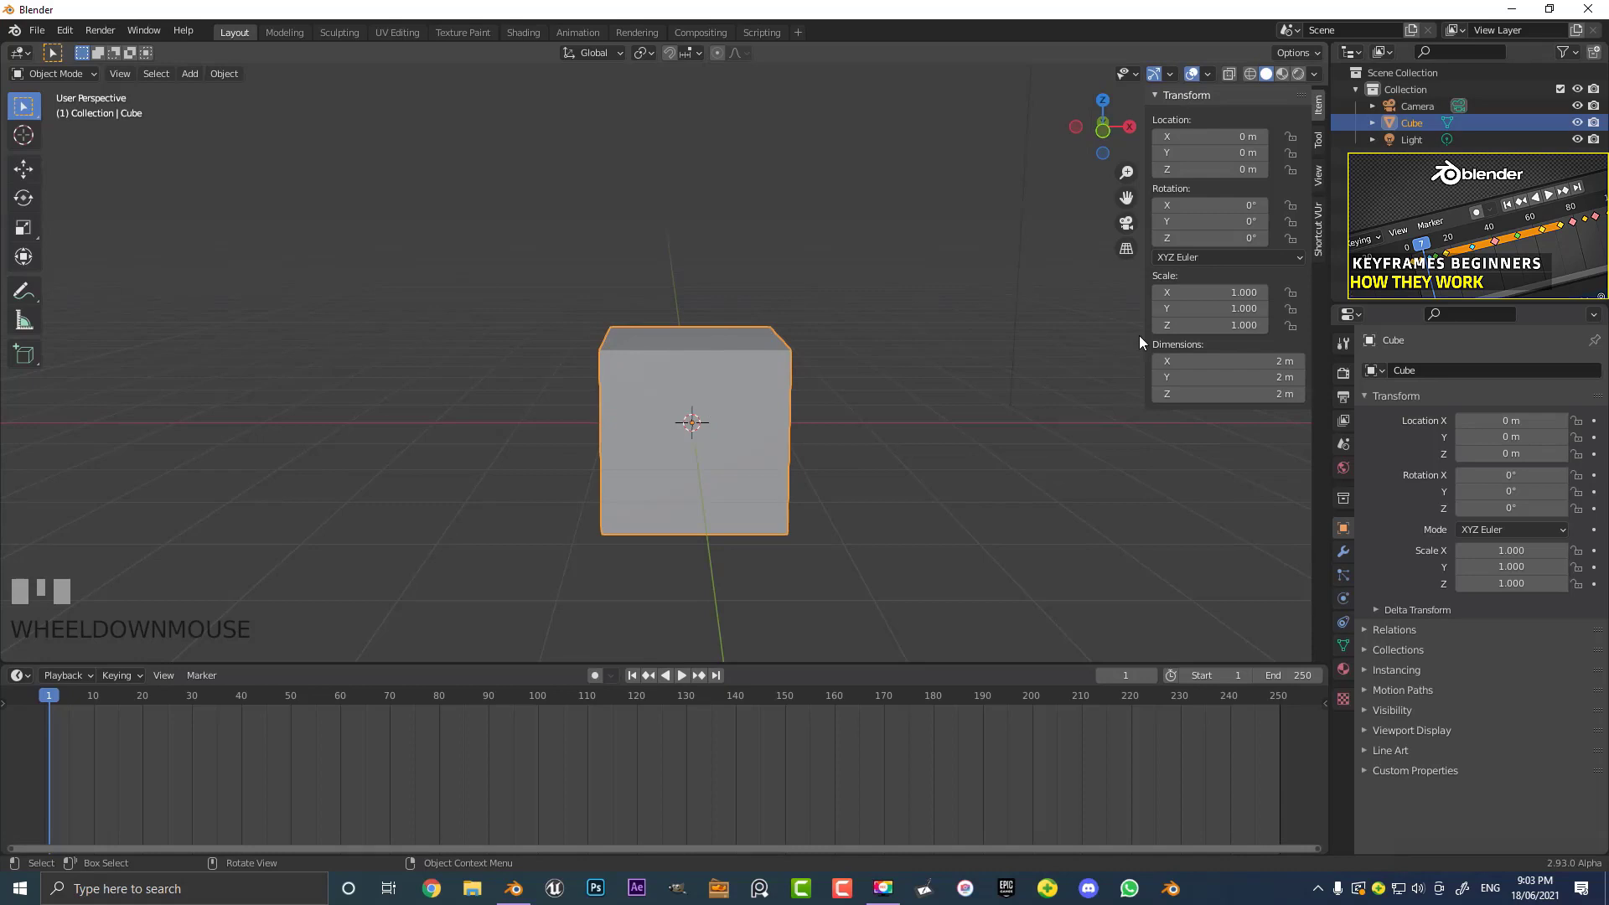
left_click_drag(902, 312, 51, 696)
scroll("down", 3)
scroll("up", 3)
Move the playhead to frame 25 and start moving the cube
left_click_drag(51, 697, 383, 454)
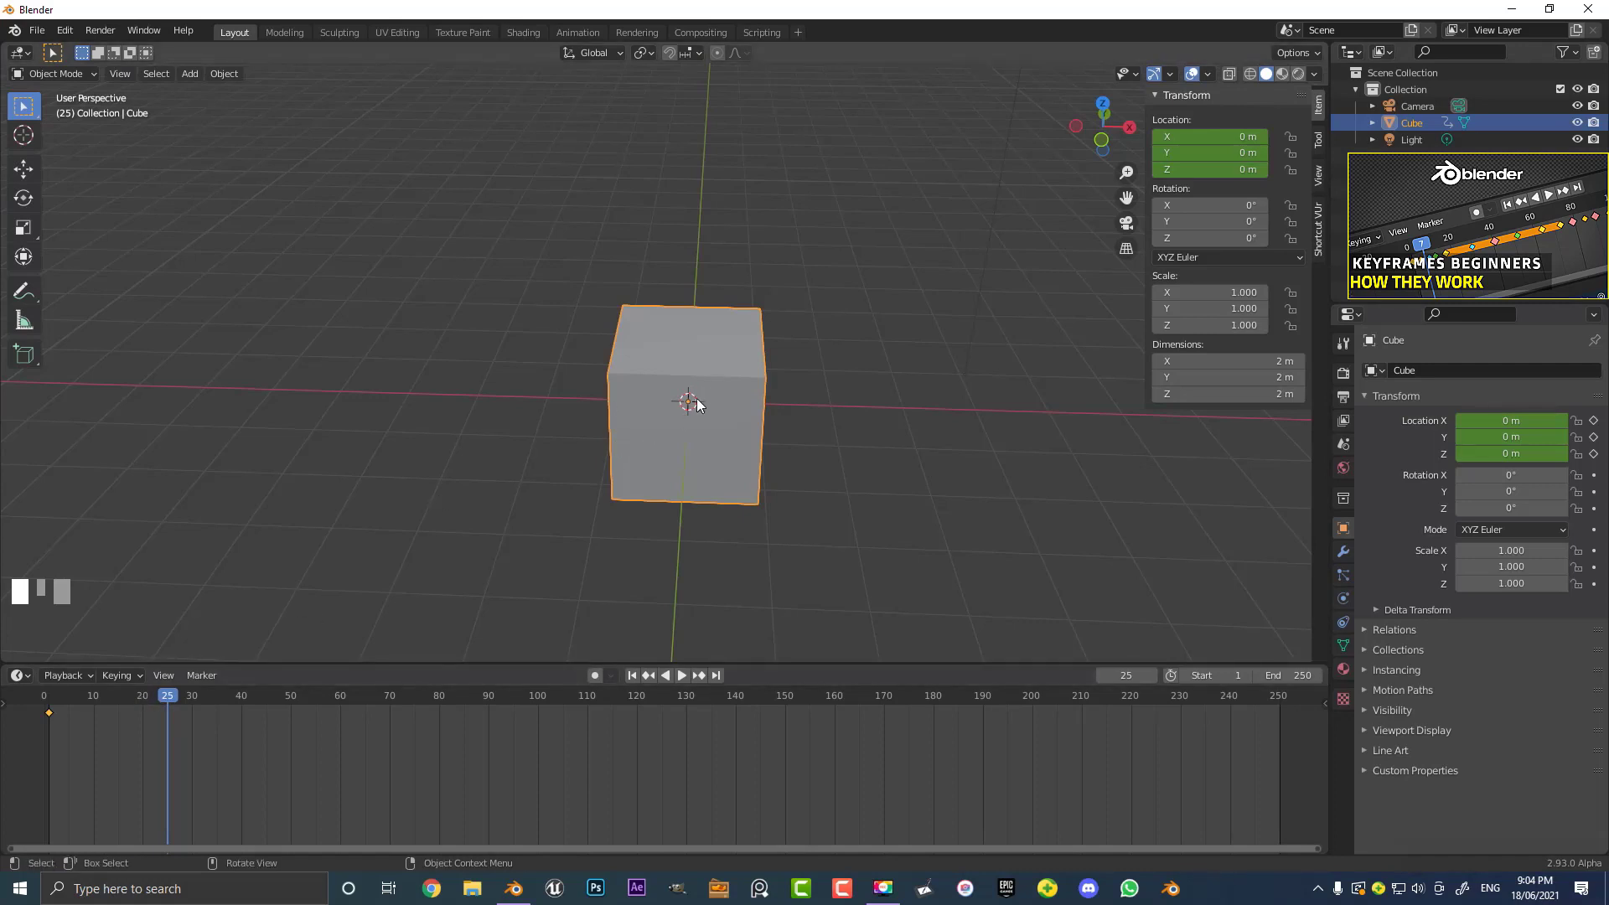
key("g")
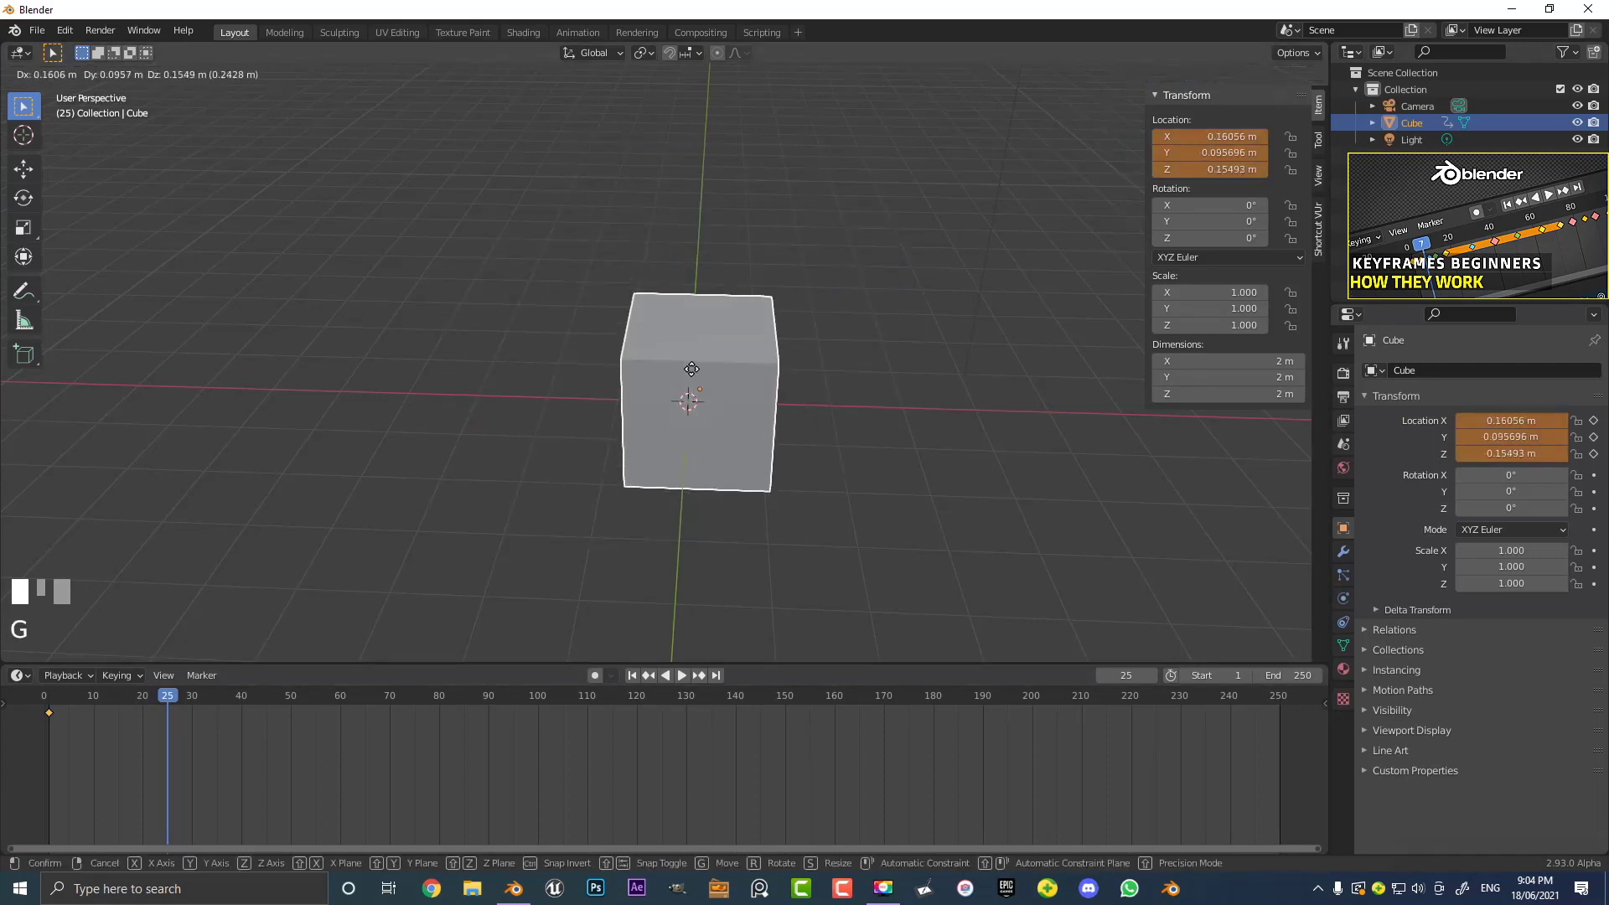
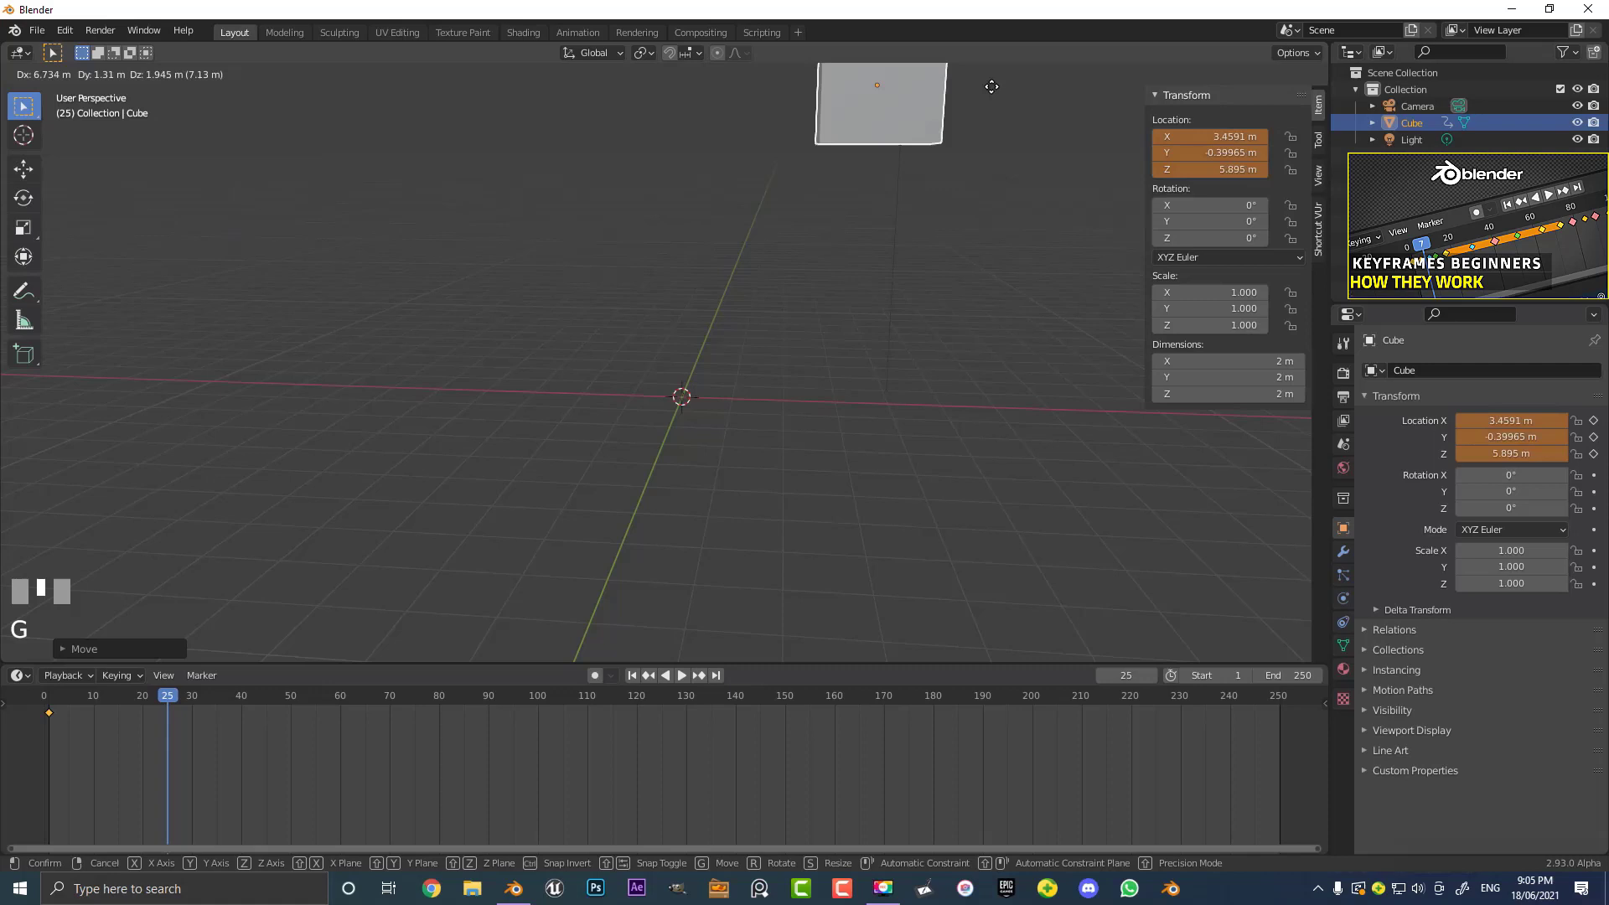
Drop the cube at its new position, then reposition it again after orbiting the view
left_click(627, 290)
middle_click(678, 249)
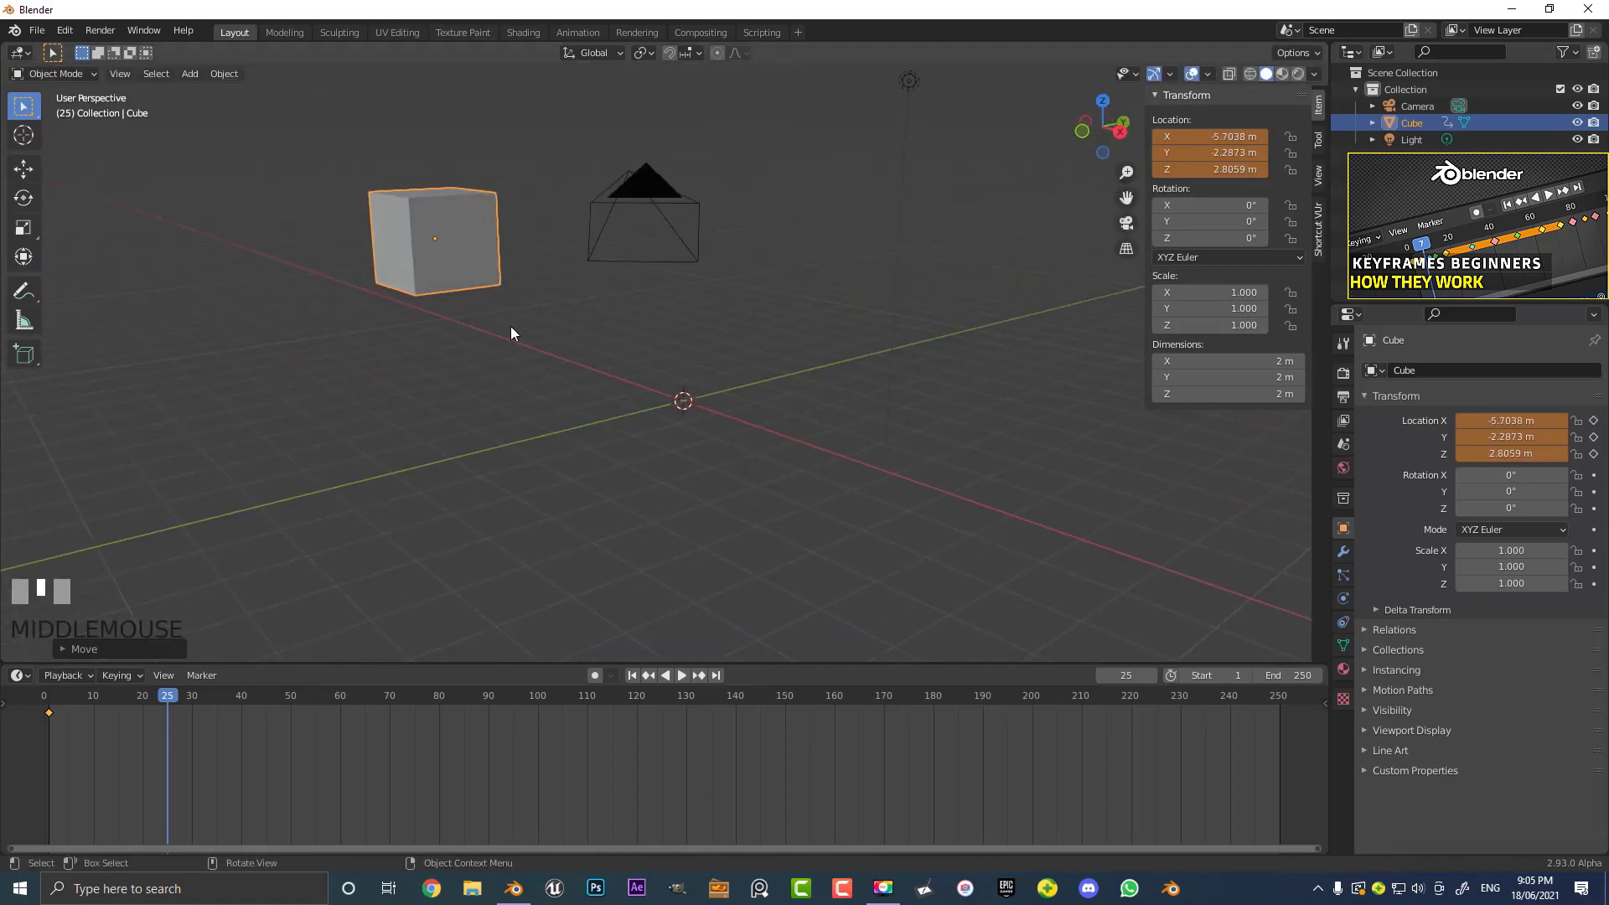
left_click_drag(580, 297, 458, 306)
key("g")
left_click(457, 307)
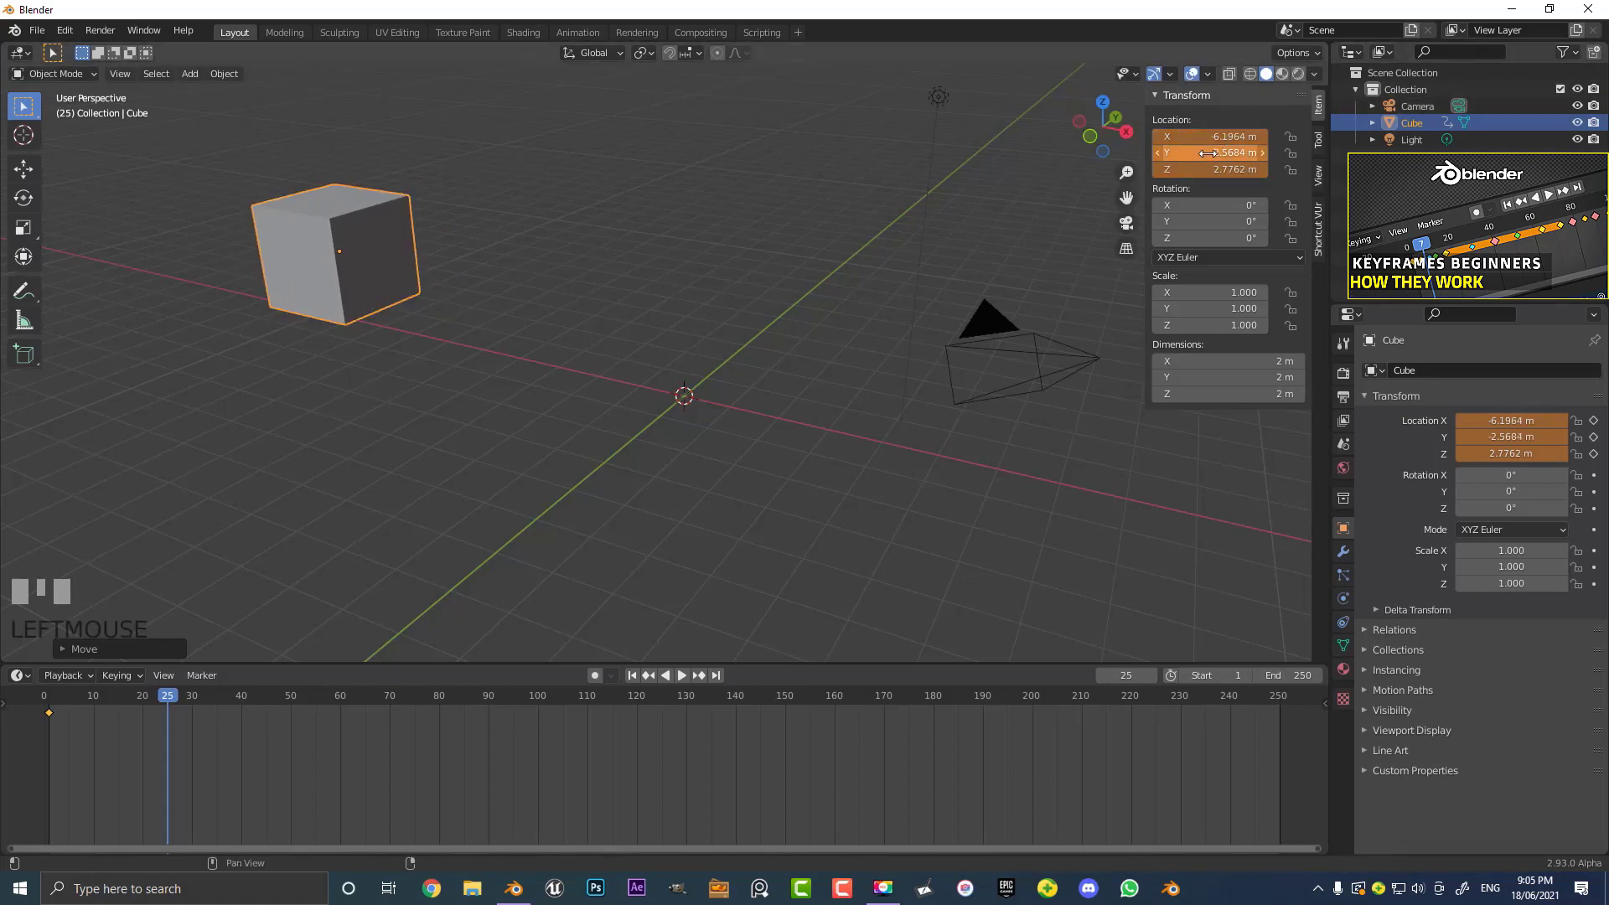
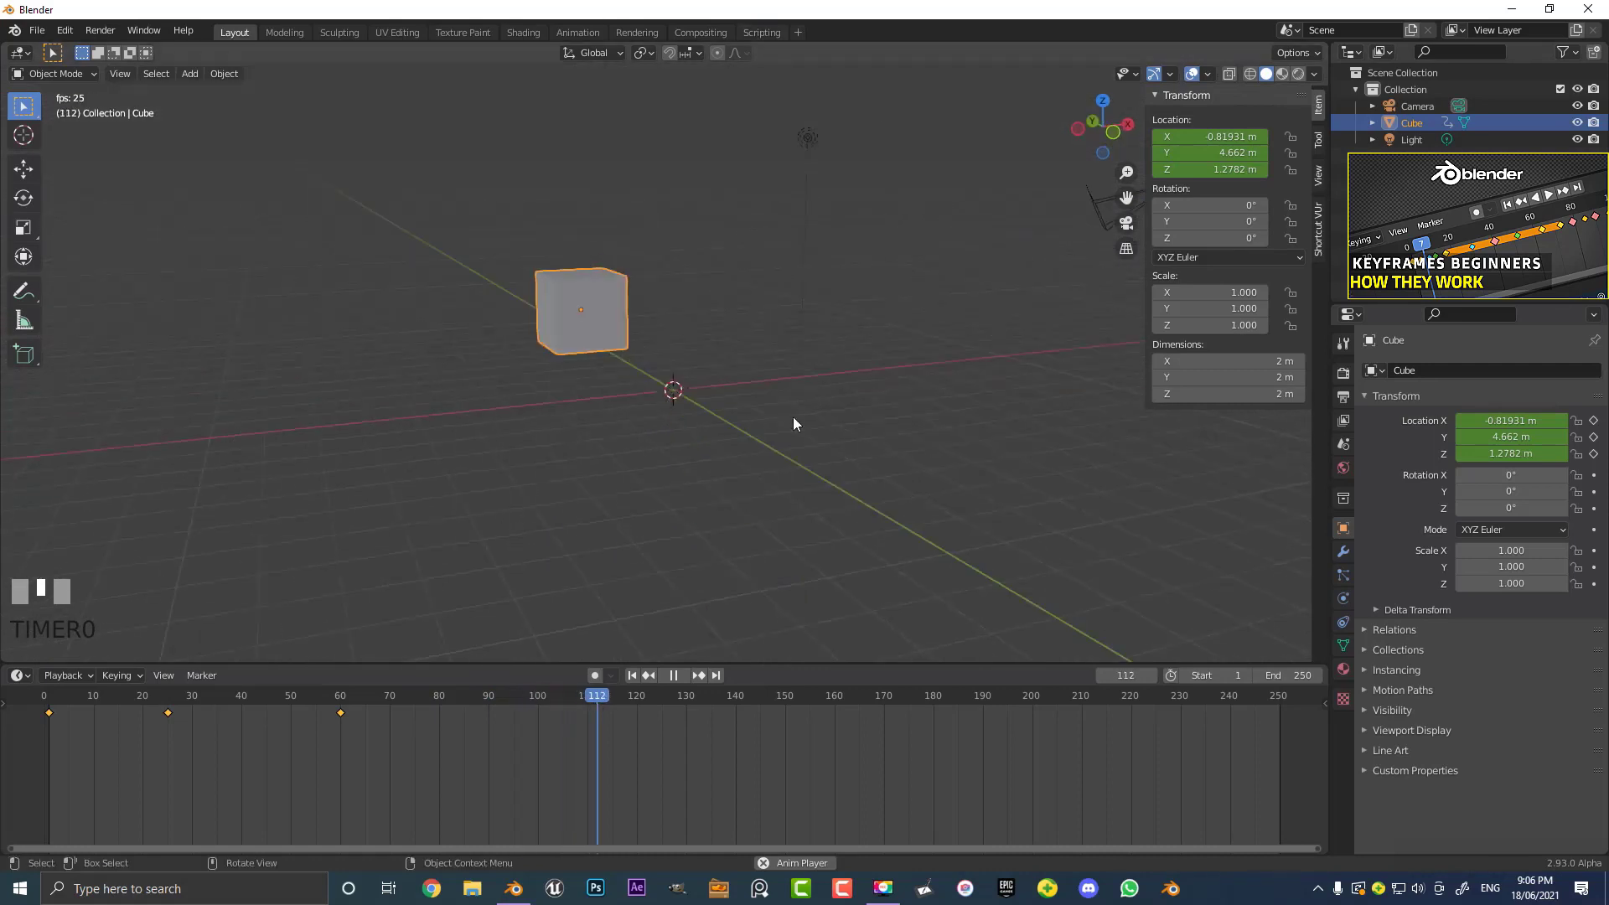
Stop playback of the cube's location animation
key("space")
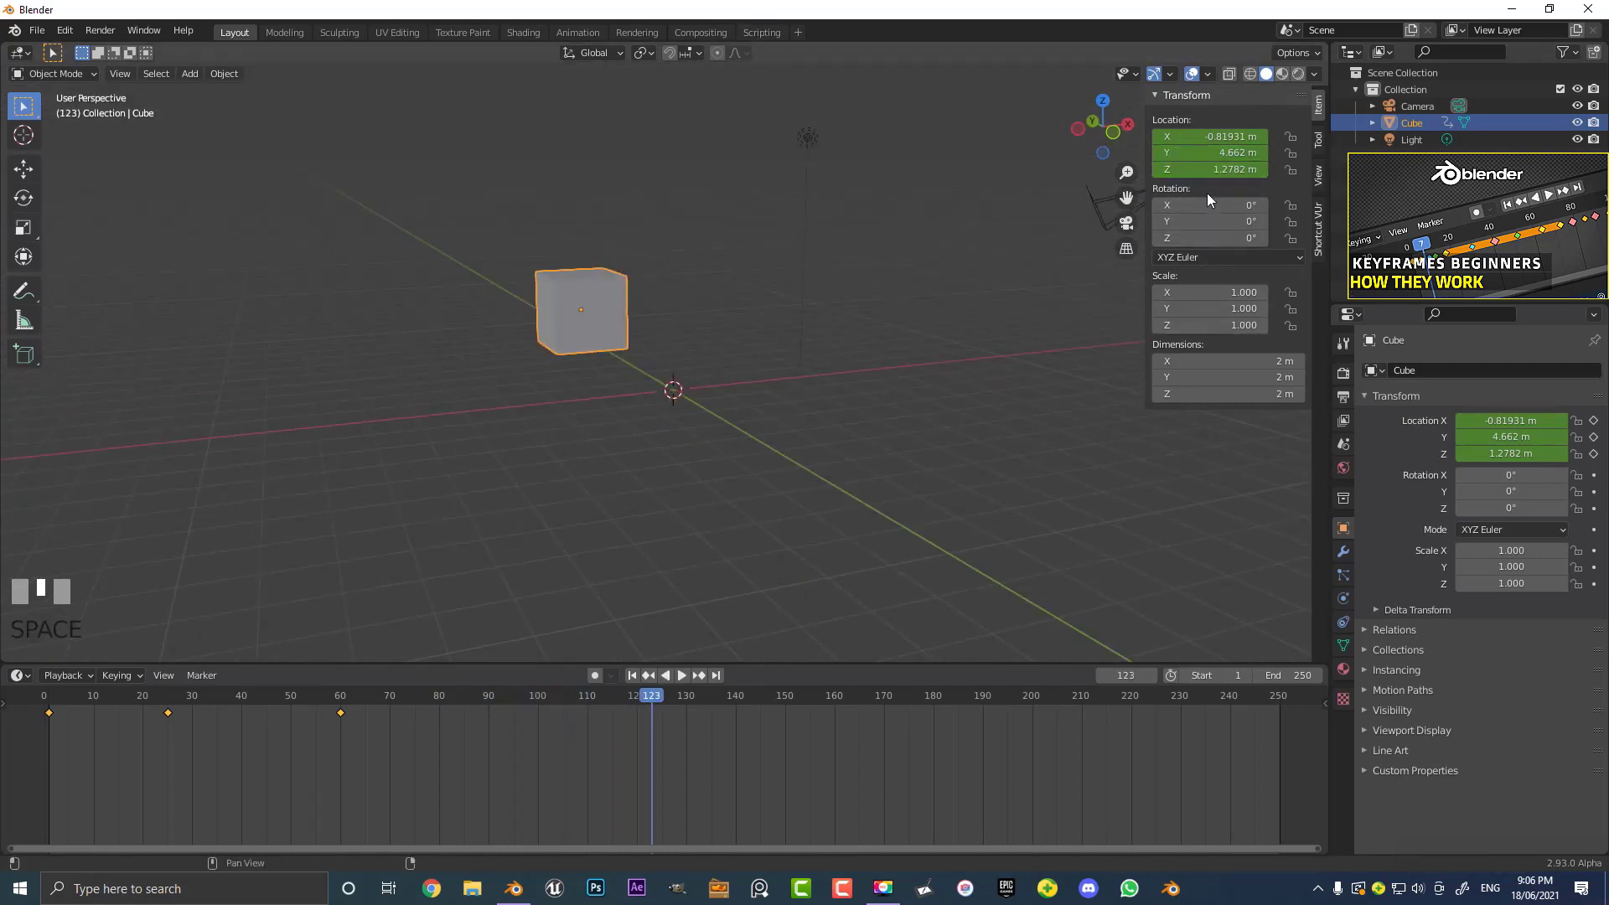
scroll("up", 3)
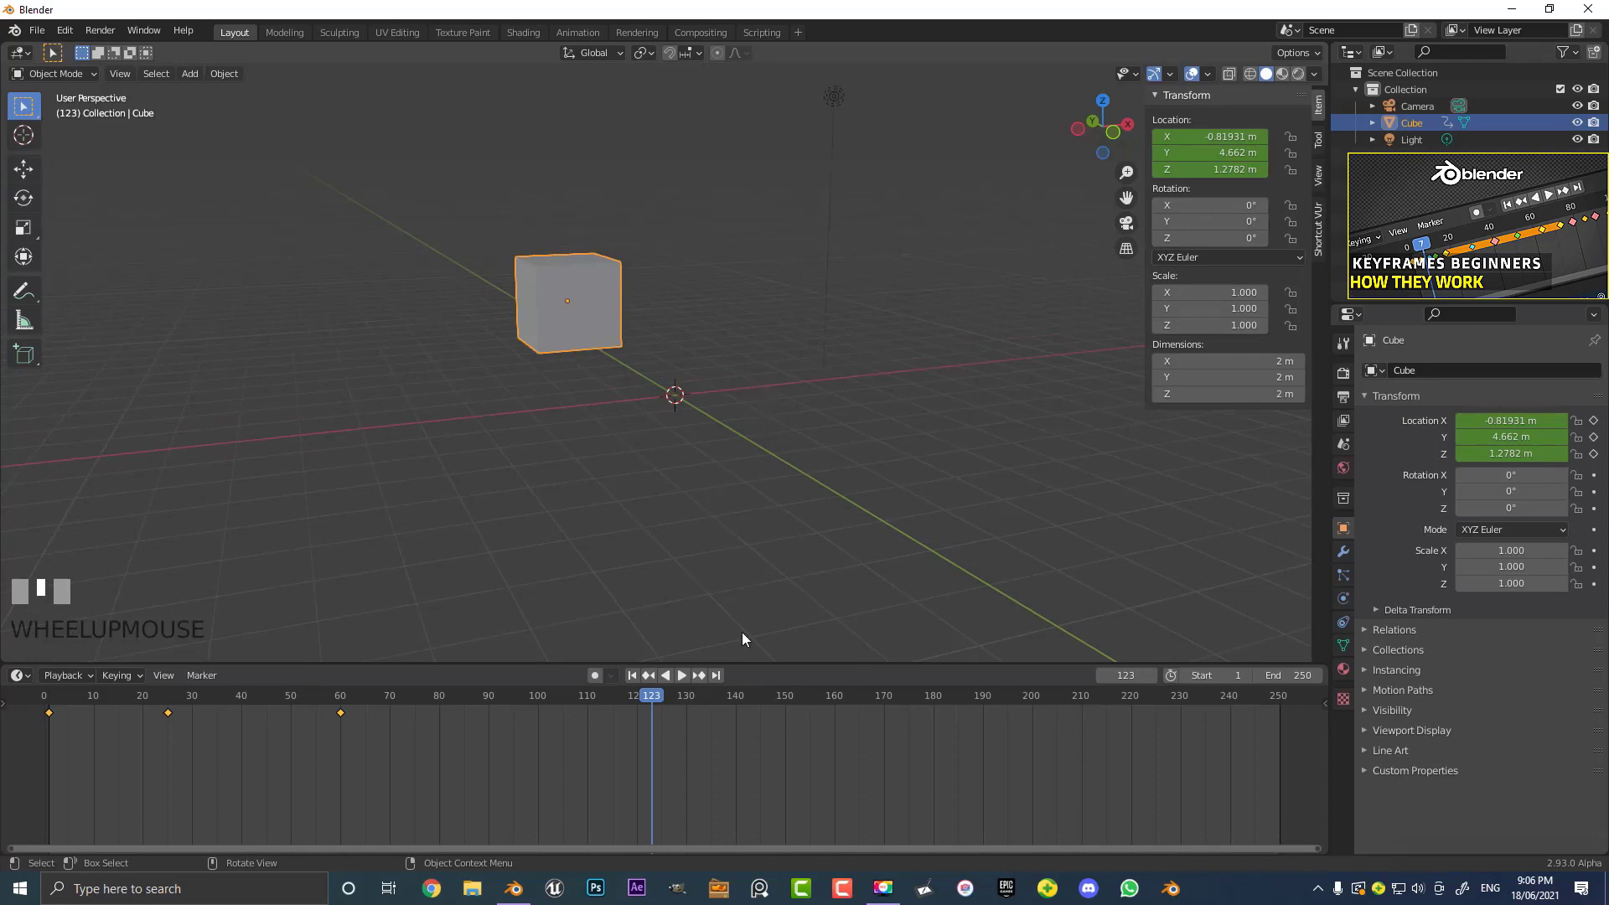
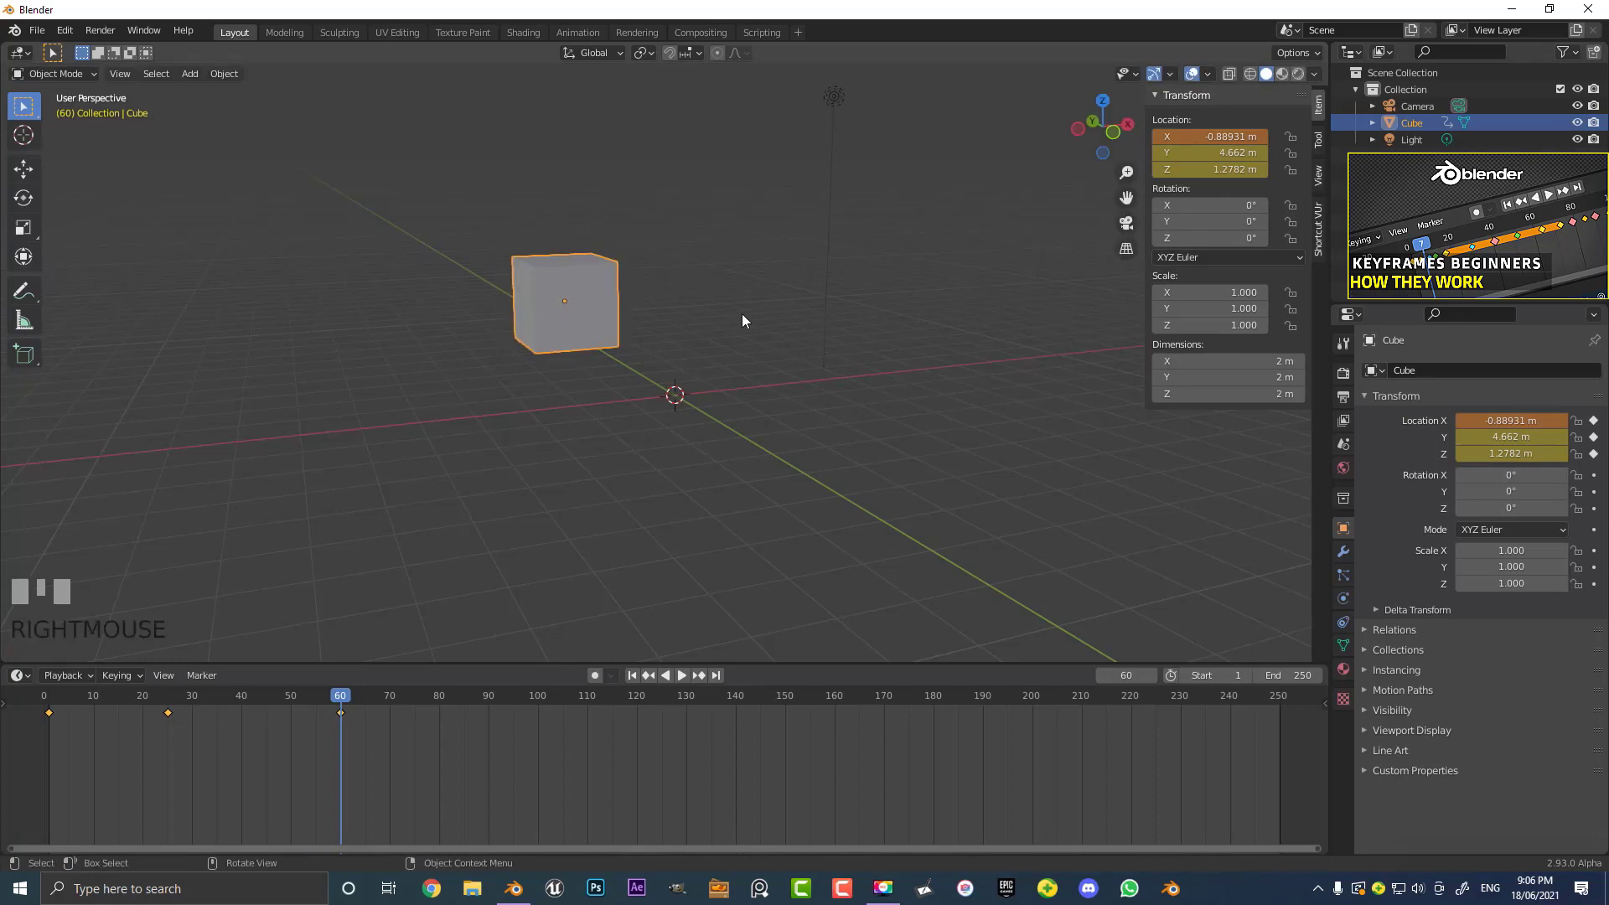
Start freely rotating the cube at frame 60
key("r")
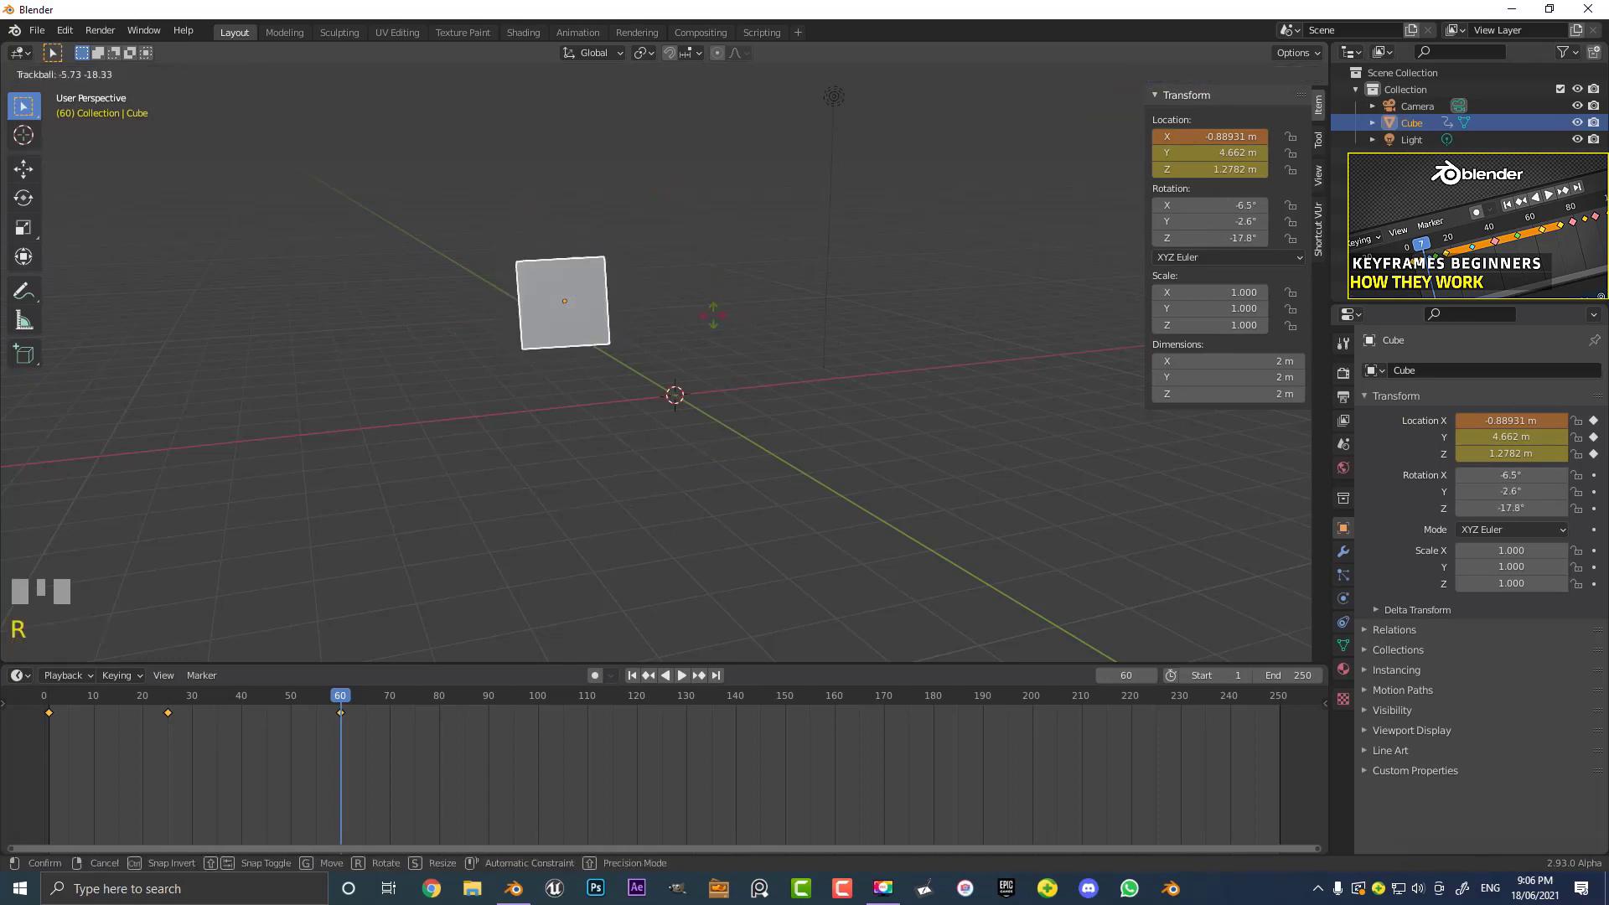
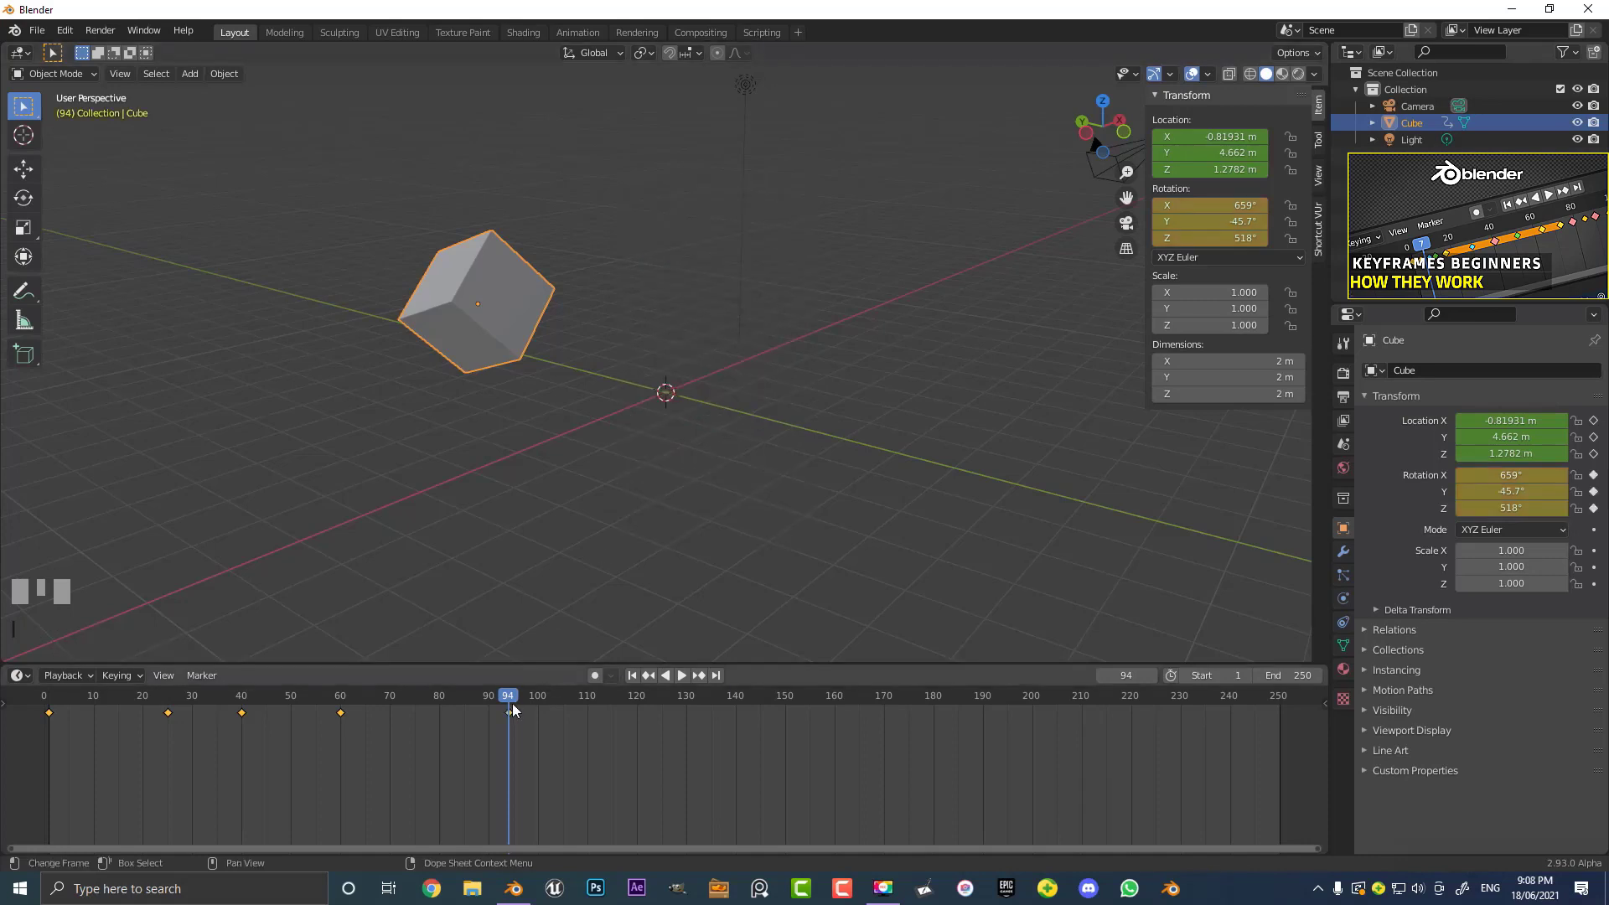
At frame 139 rotate the cube and record a Rotation keyframe
left_click_drag(513, 704, 708, 360)
key("r")
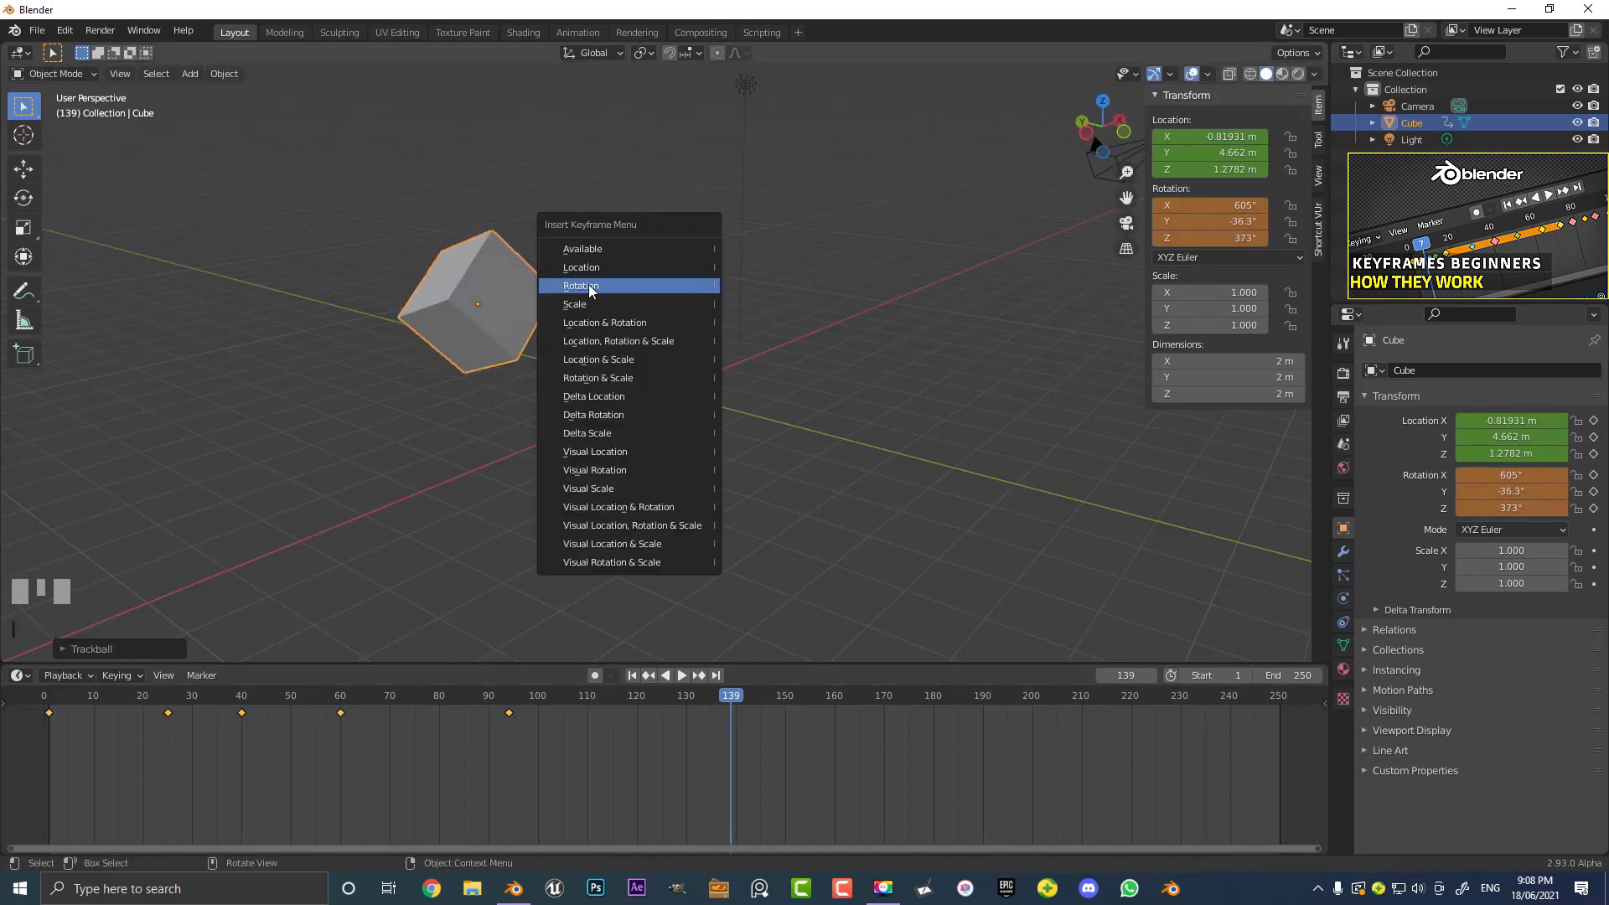
left_click_drag(699, 698, 659, 375)
Scrub back along the timeline and play the rotation animation
key("space")
left_click_drag(658, 375, 477, 714)
key("space")
Scrub to an early frame and to frame 80, scaling the cube up and keying its scale
scroll("up", 3)
left_click_drag(476, 714, 900, 471)
scroll("down", 3)
key("s")
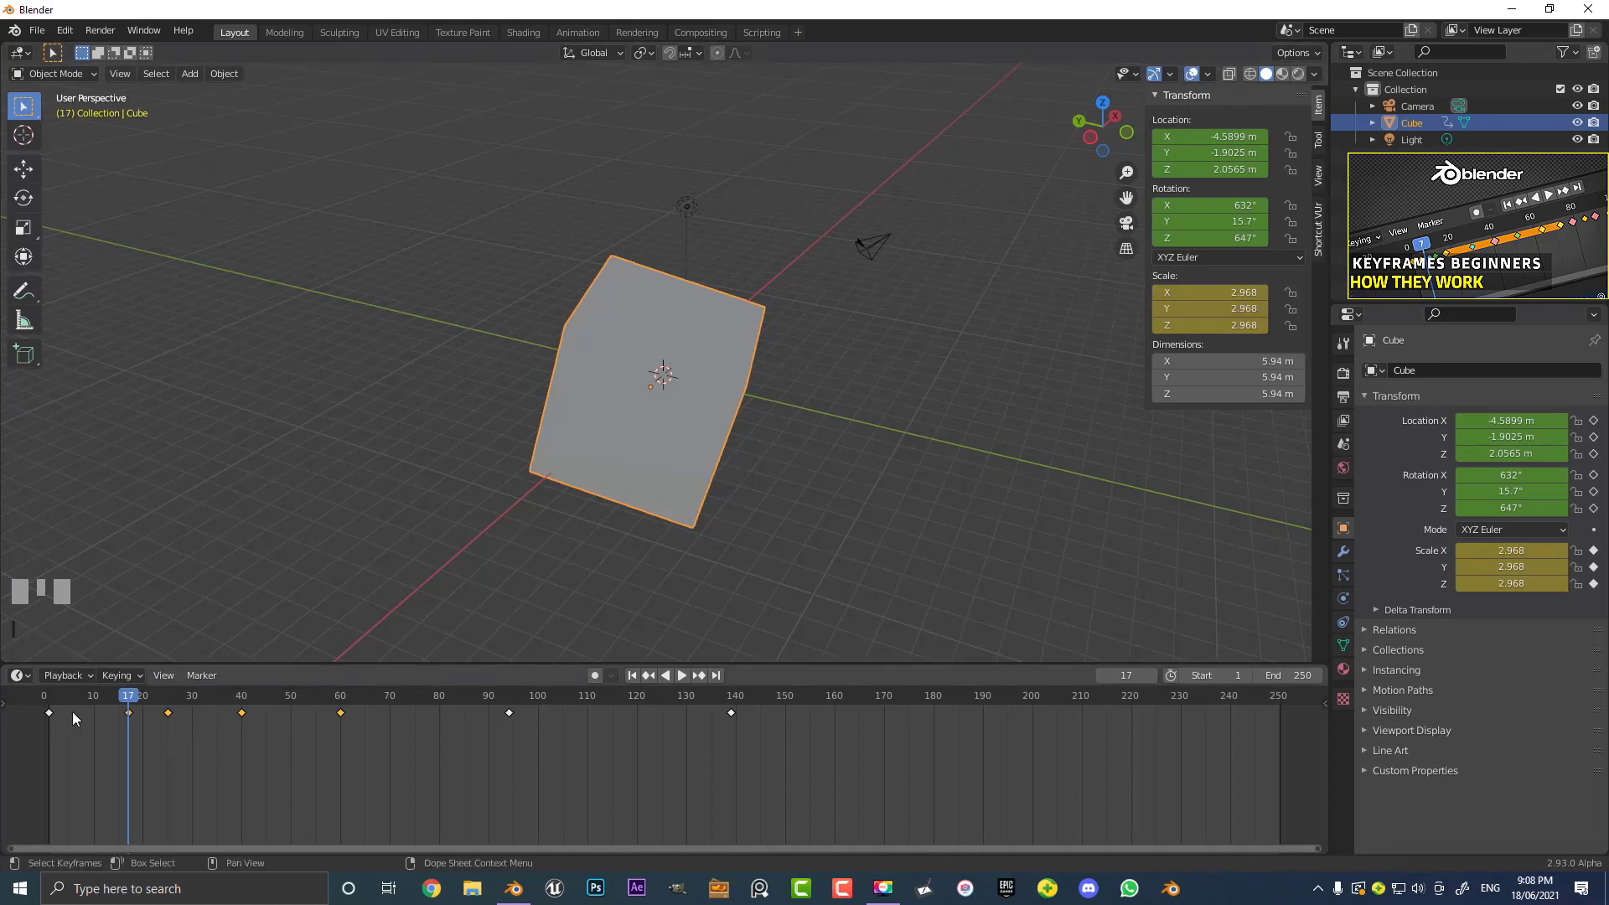
left_click_drag(133, 701, 473, 538)
left_click_drag(472, 537, 743, 380)
key("s")
left_click(743, 381)
scroll("up", 3)
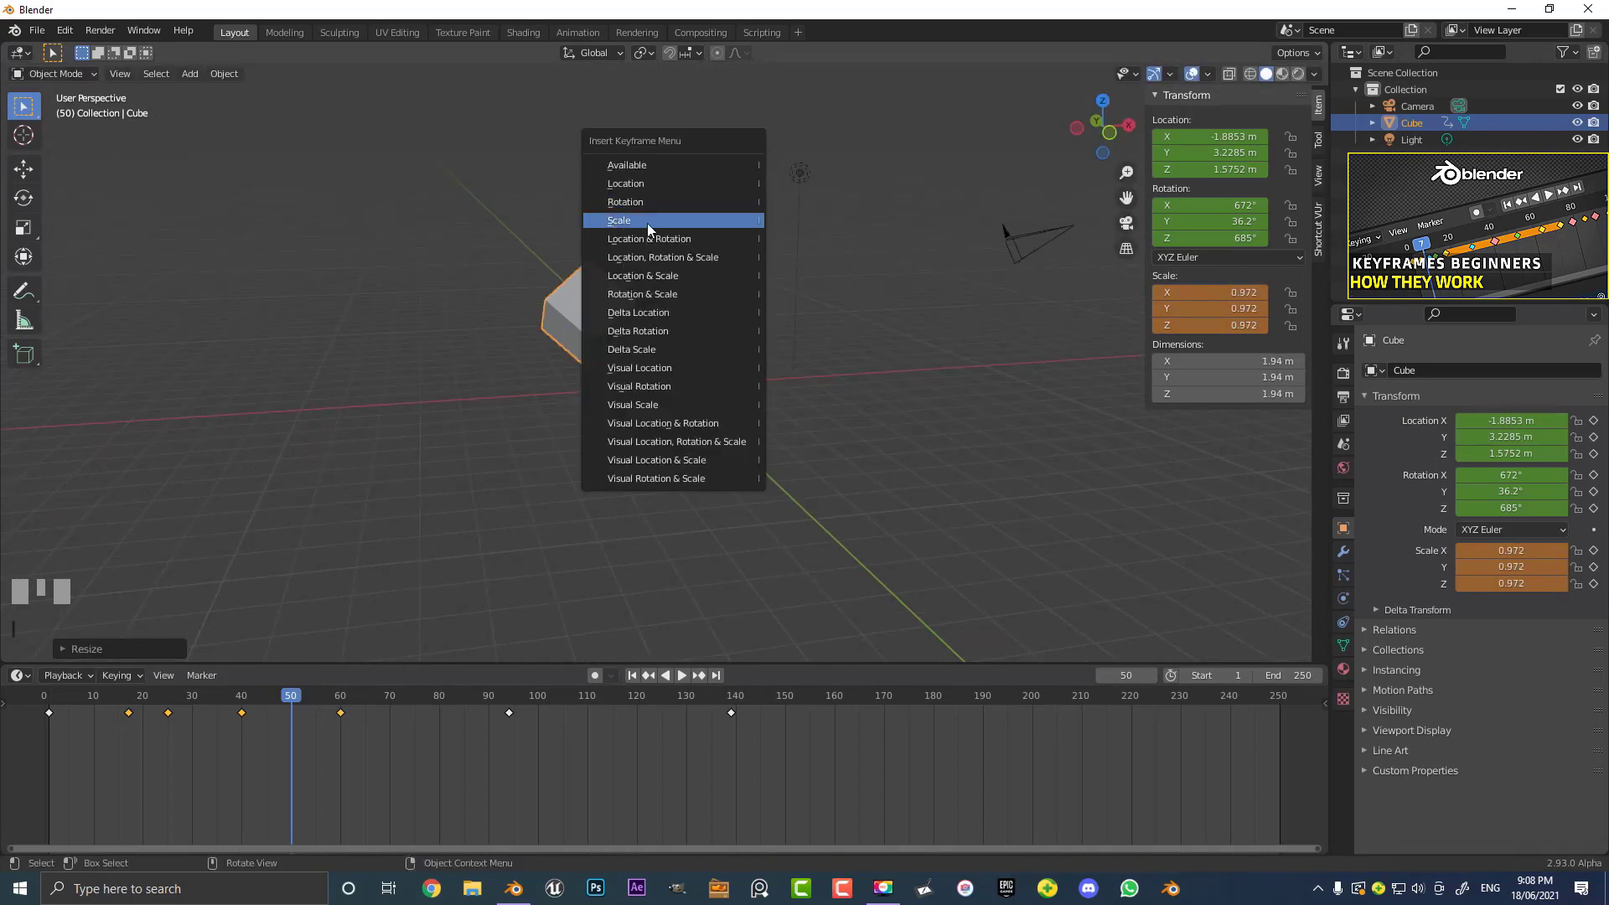
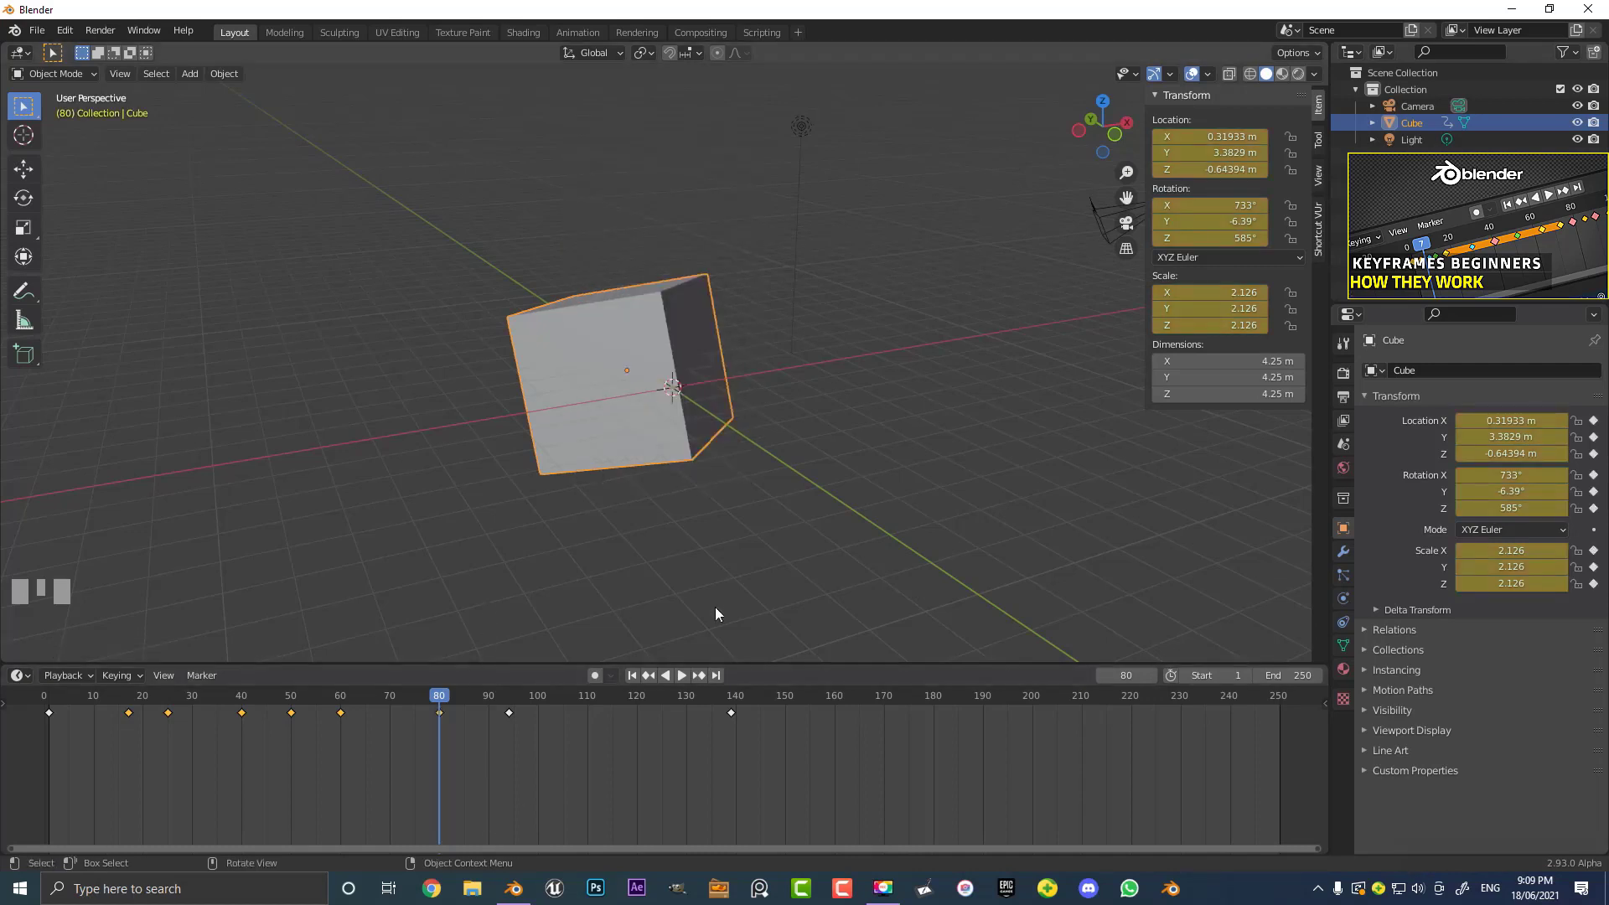
Orbit around the cube and play back the combined location, rotation and scale animation
left_click_drag(355, 721, 782, 399)
key("space")
scroll("down", 3)
left_click_drag(782, 399, 780, 364)
scroll("up", 3)
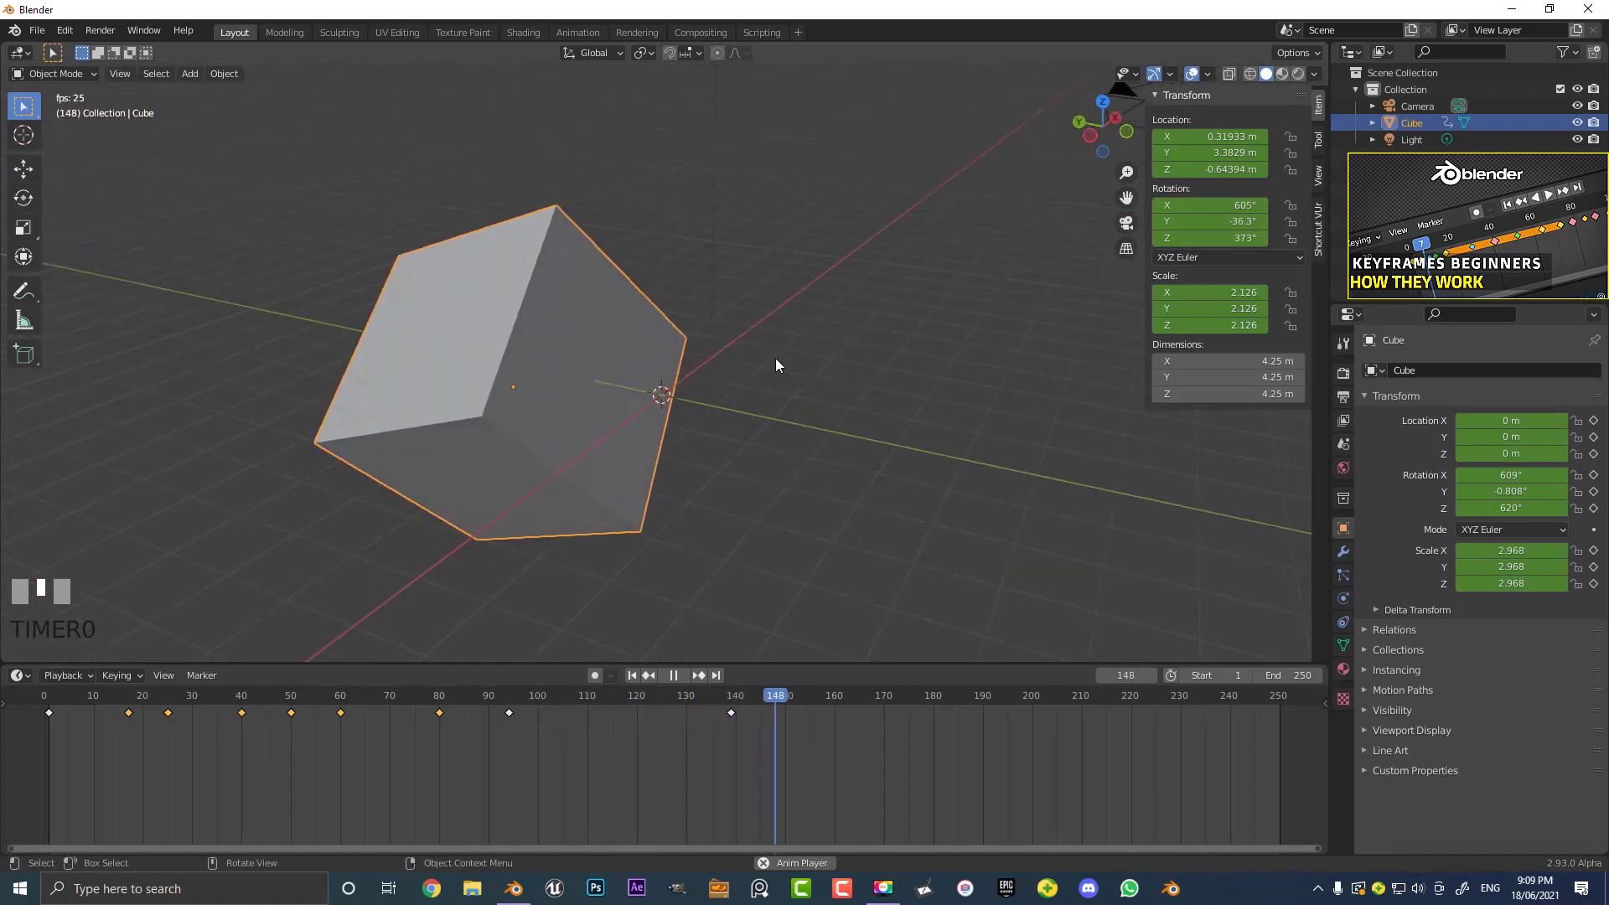
Stop playback and choose a different New Keyframe Type in the Timeline Keying popover
key("space")
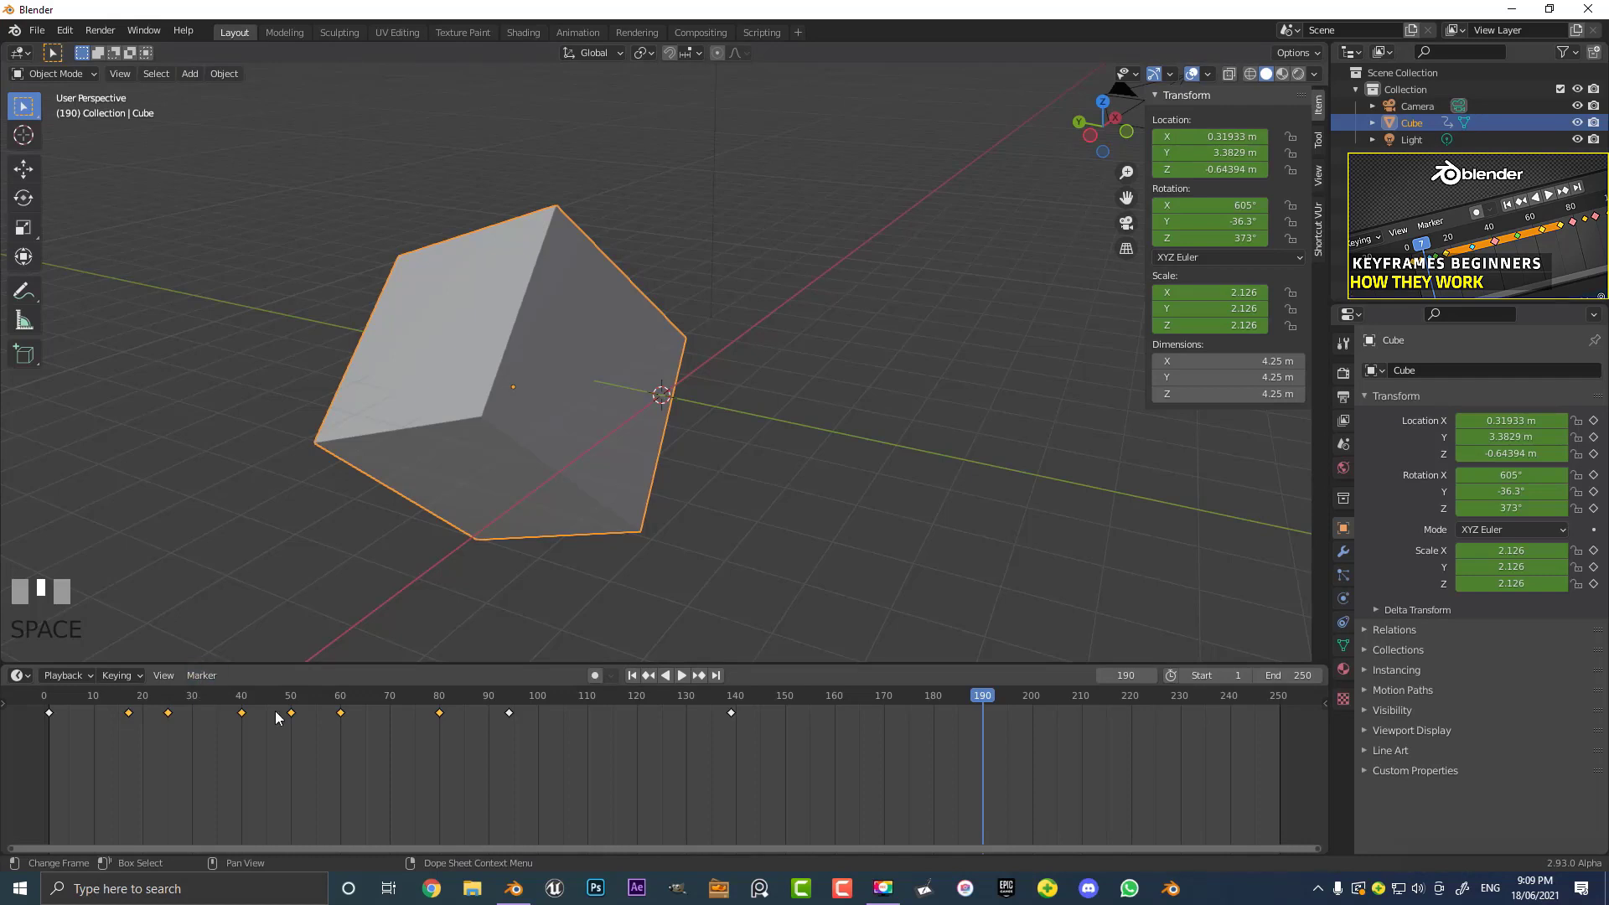
left_click_drag(226, 693, 119, 680)
left_click_drag(119, 680, 90, 659)
left_click(67, 646)
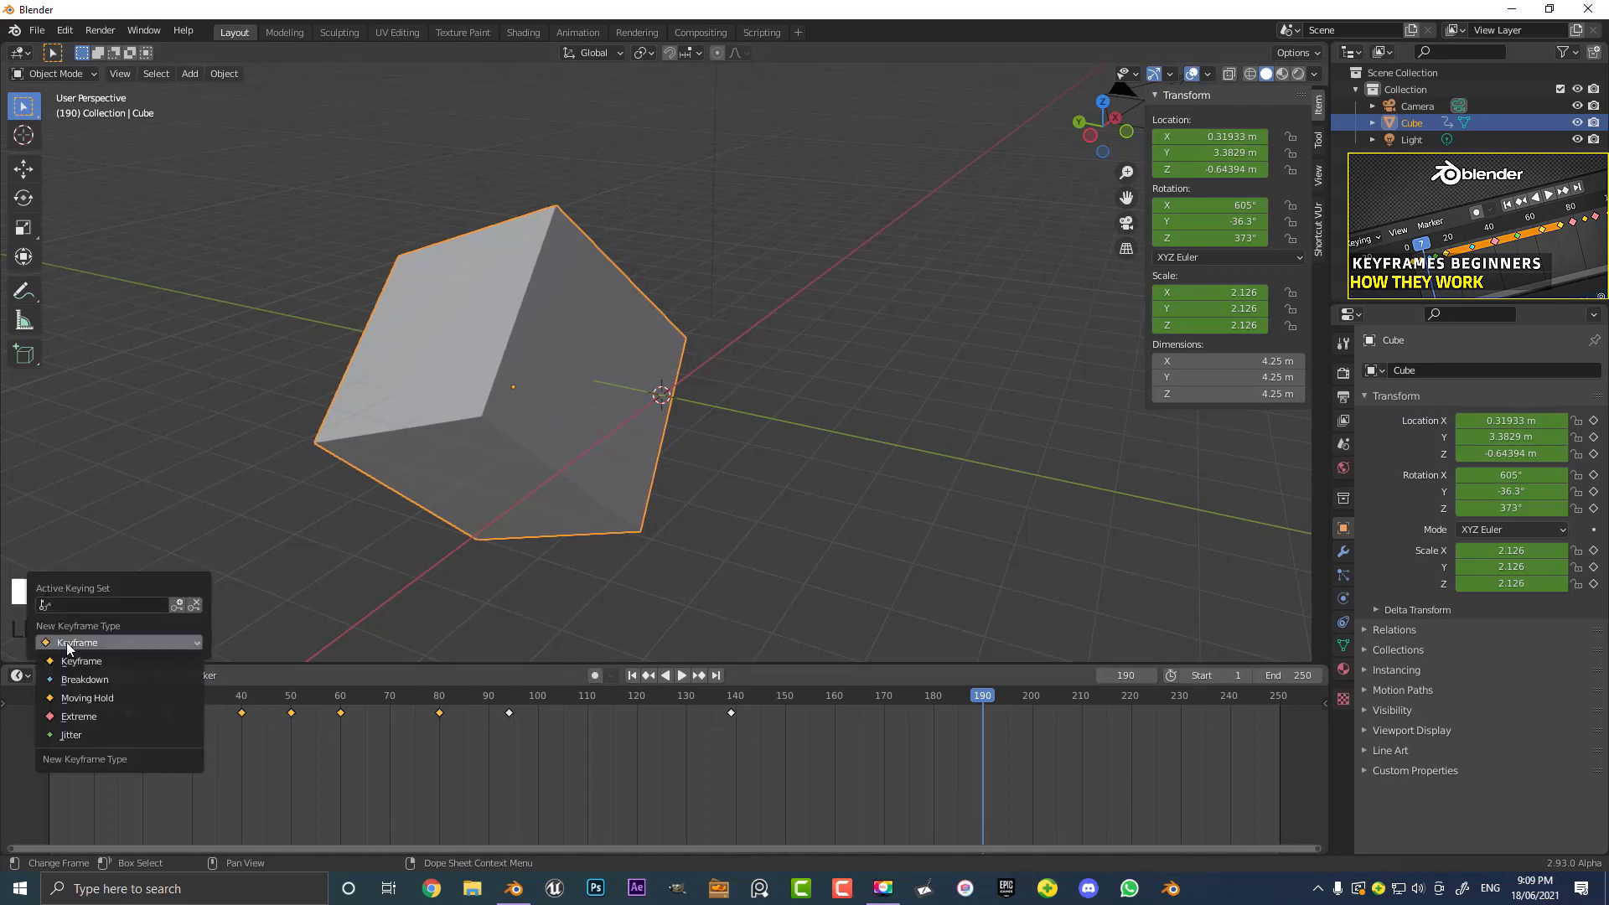
left_click_drag(75, 678, 137, 685)
left_click(74, 686)
Insert Location keyframes at frames 116 and 187 with the new keyframe type
left_click_drag(864, 759, 998, 694)
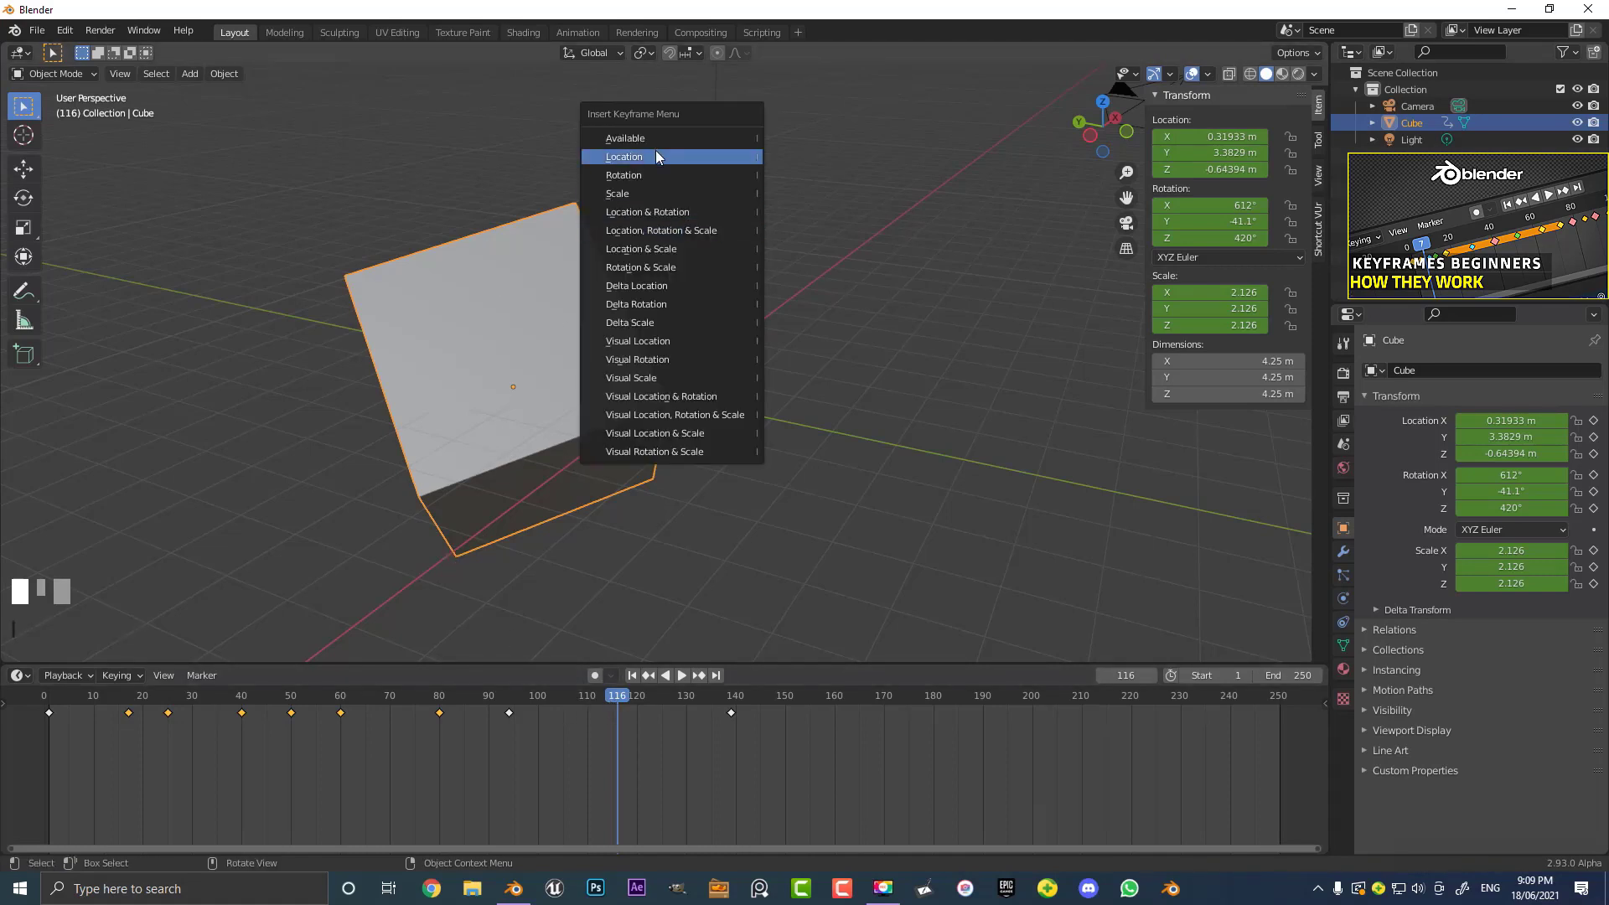
left_click(618, 697)
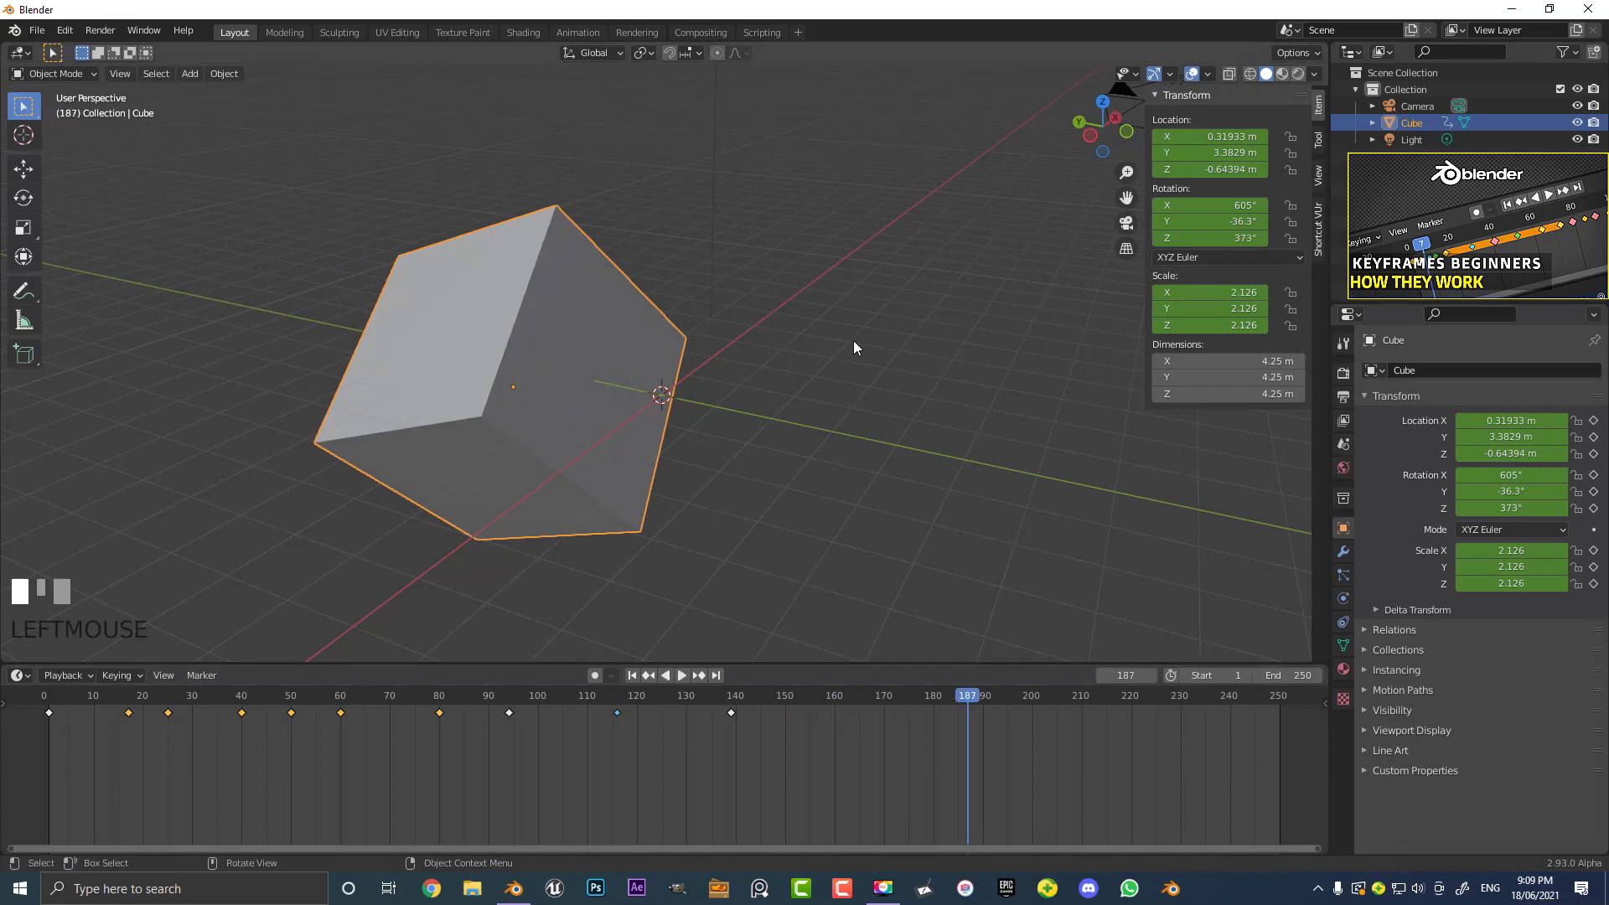
left_click_drag(238, 767, 105, 697)
left_click_drag(97, 719, 115, 667)
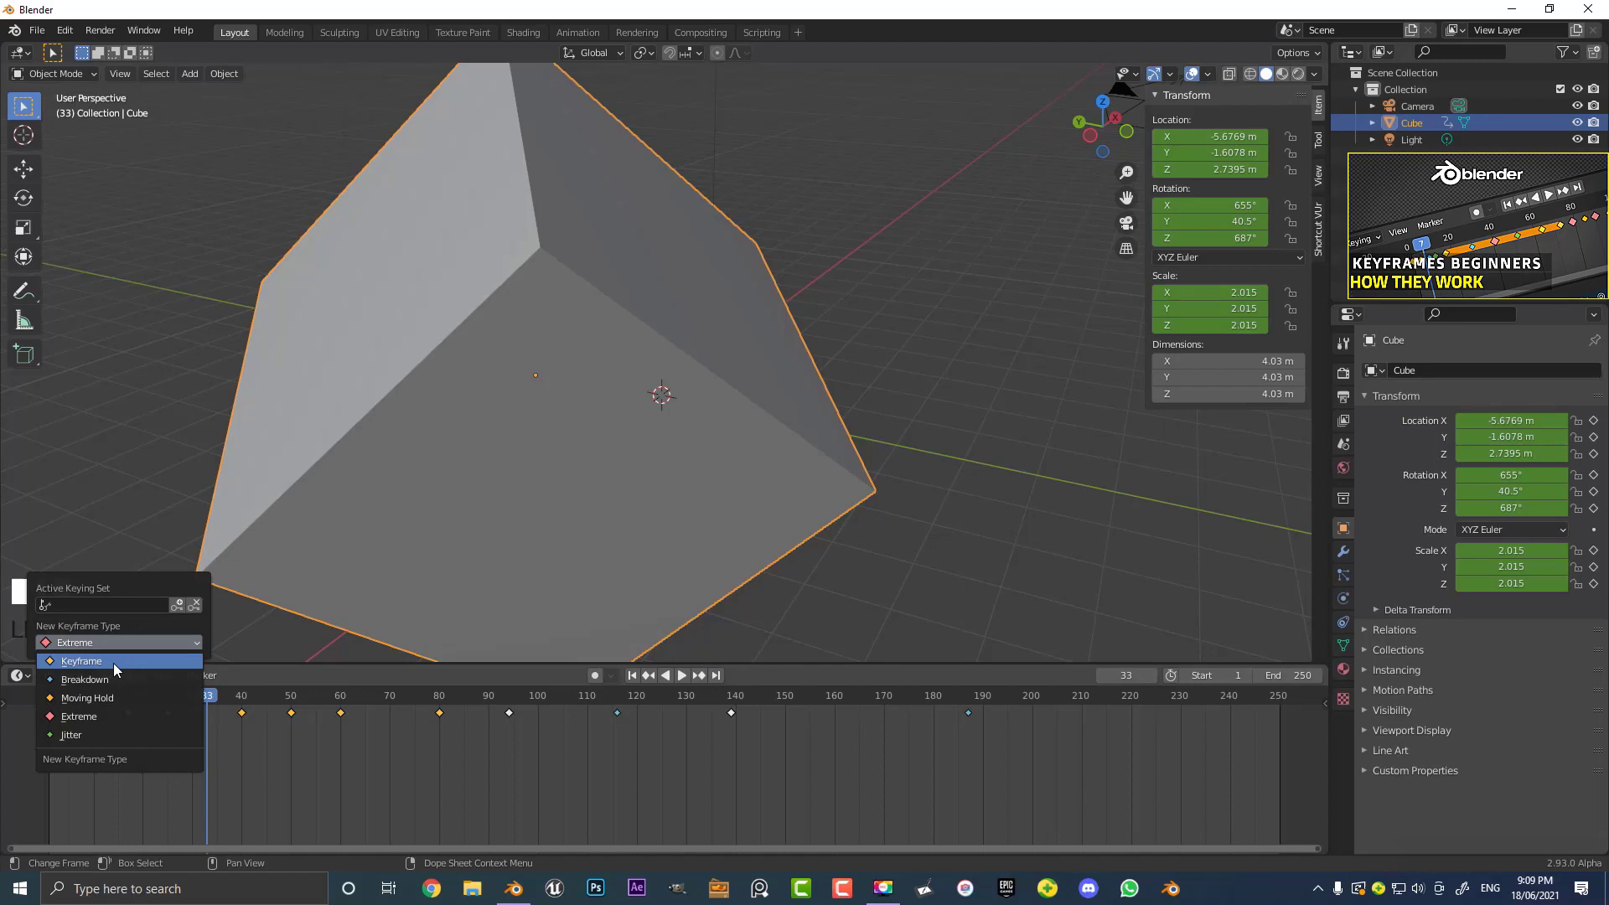
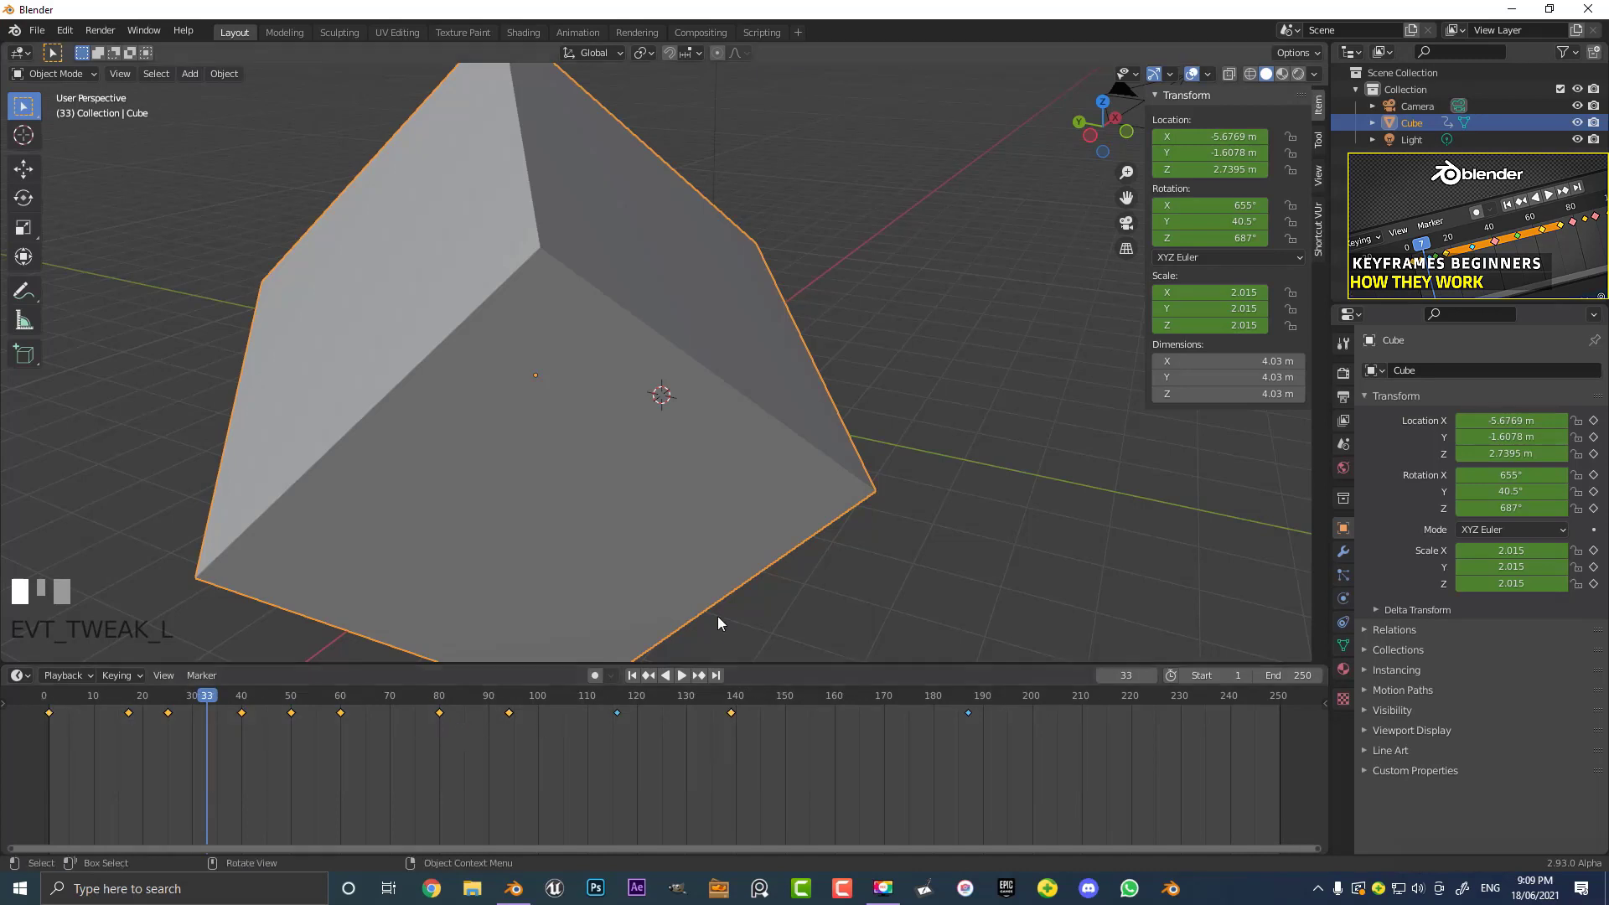
Jump to frame 128 and scroll the Material settings down to the Viewport Display panel
scroll("down", 3)
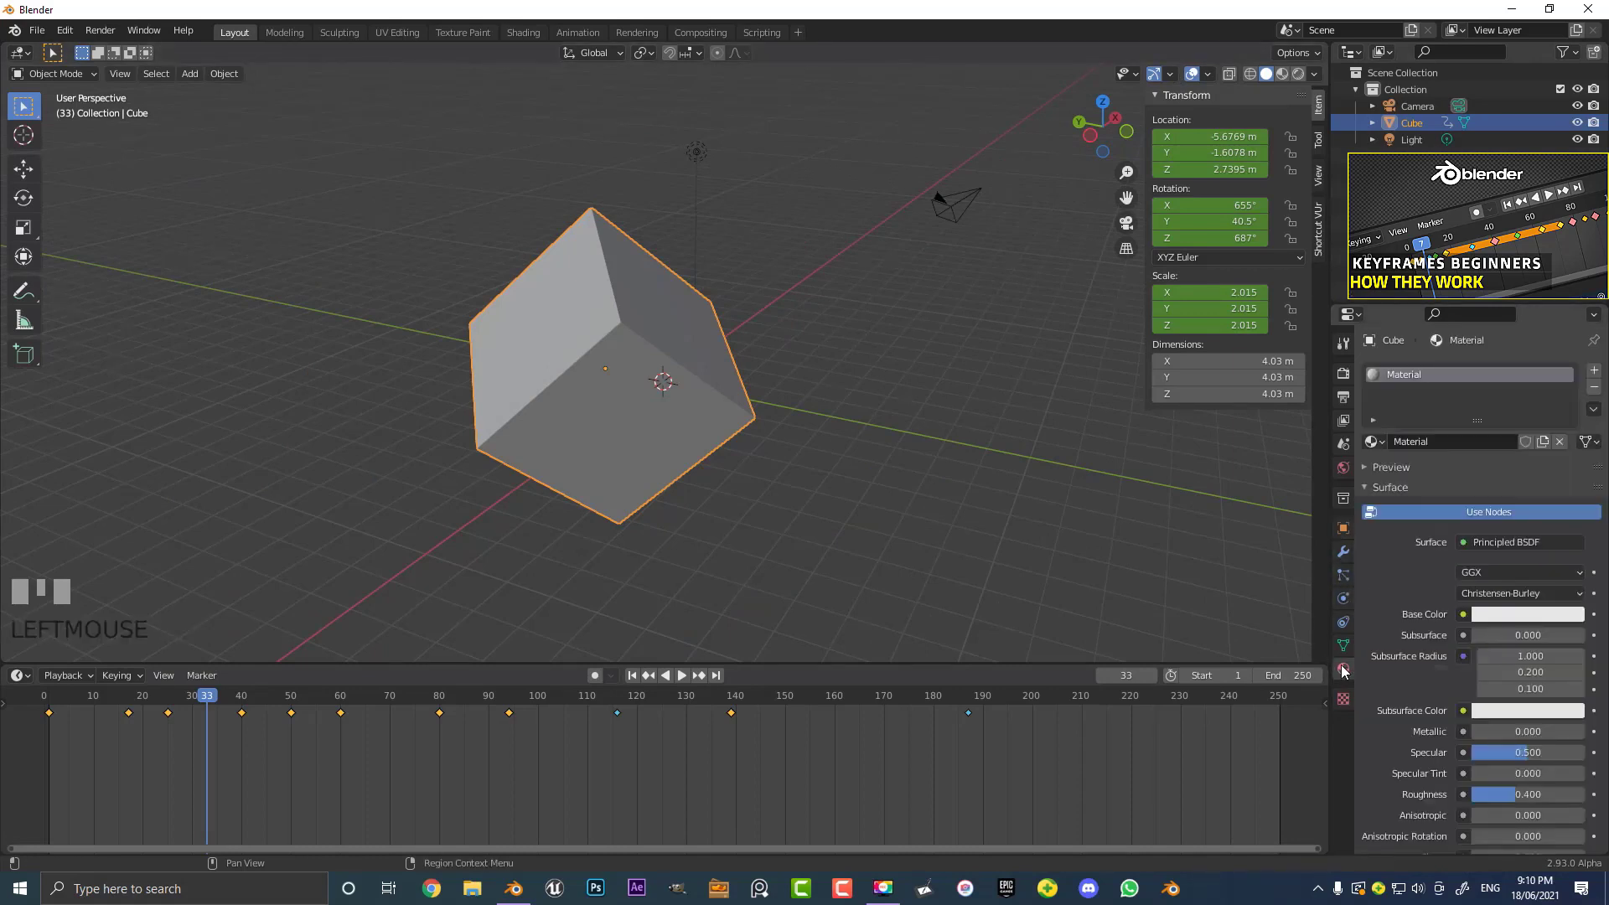
scroll("up", 3)
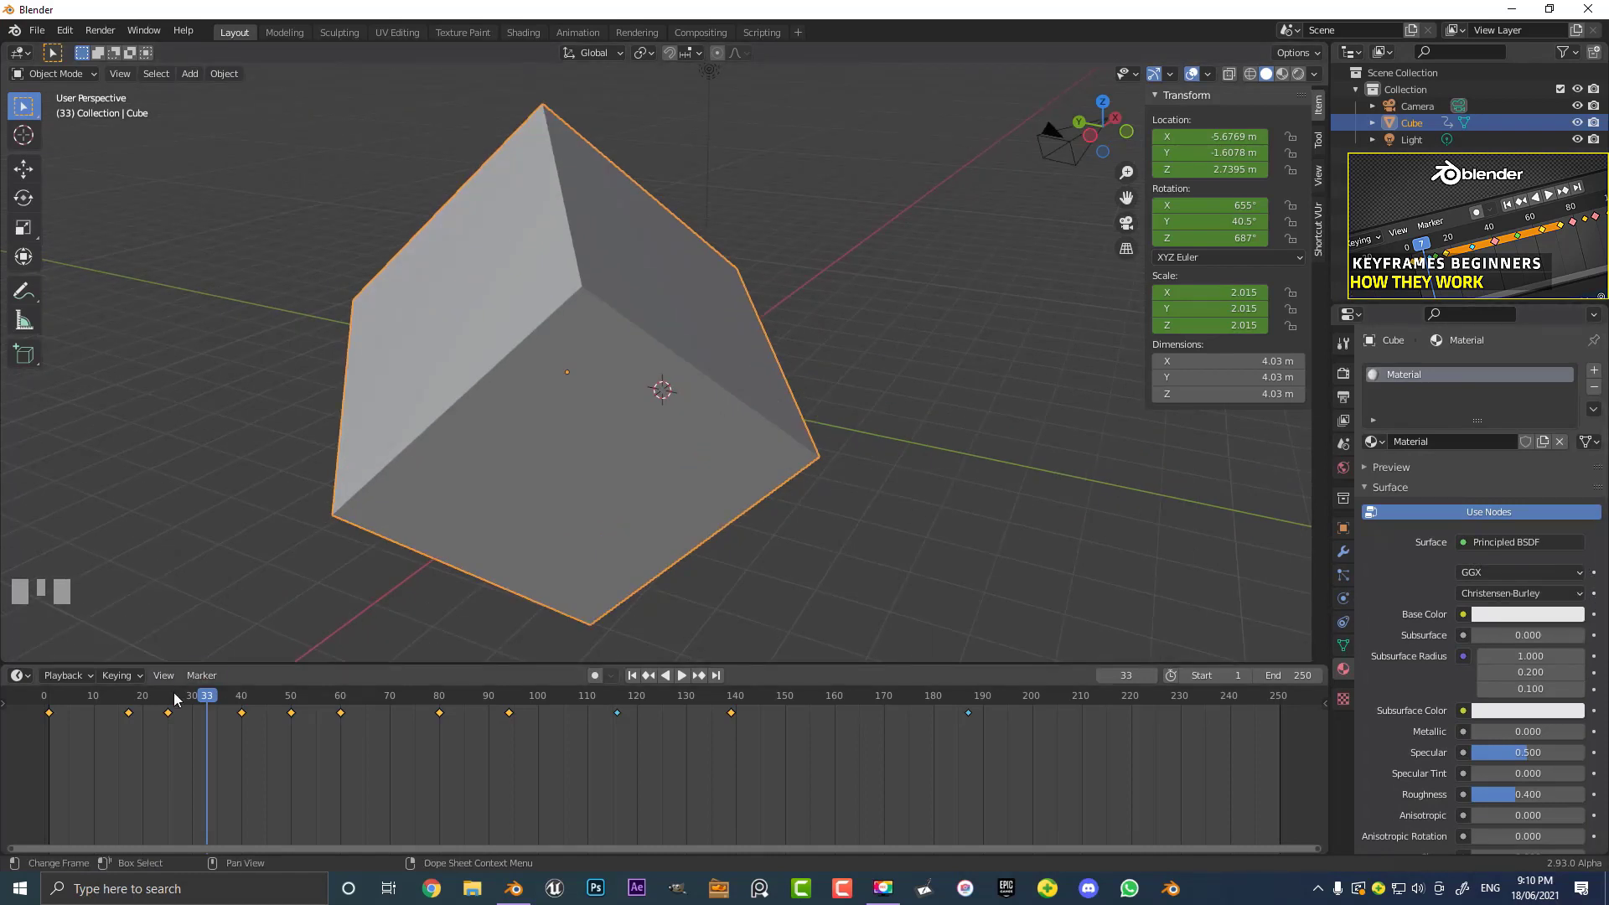
left_click_drag(214, 700, 1504, 792)
scroll("up", 3)
scroll("down", 3)
scroll("down", 3)
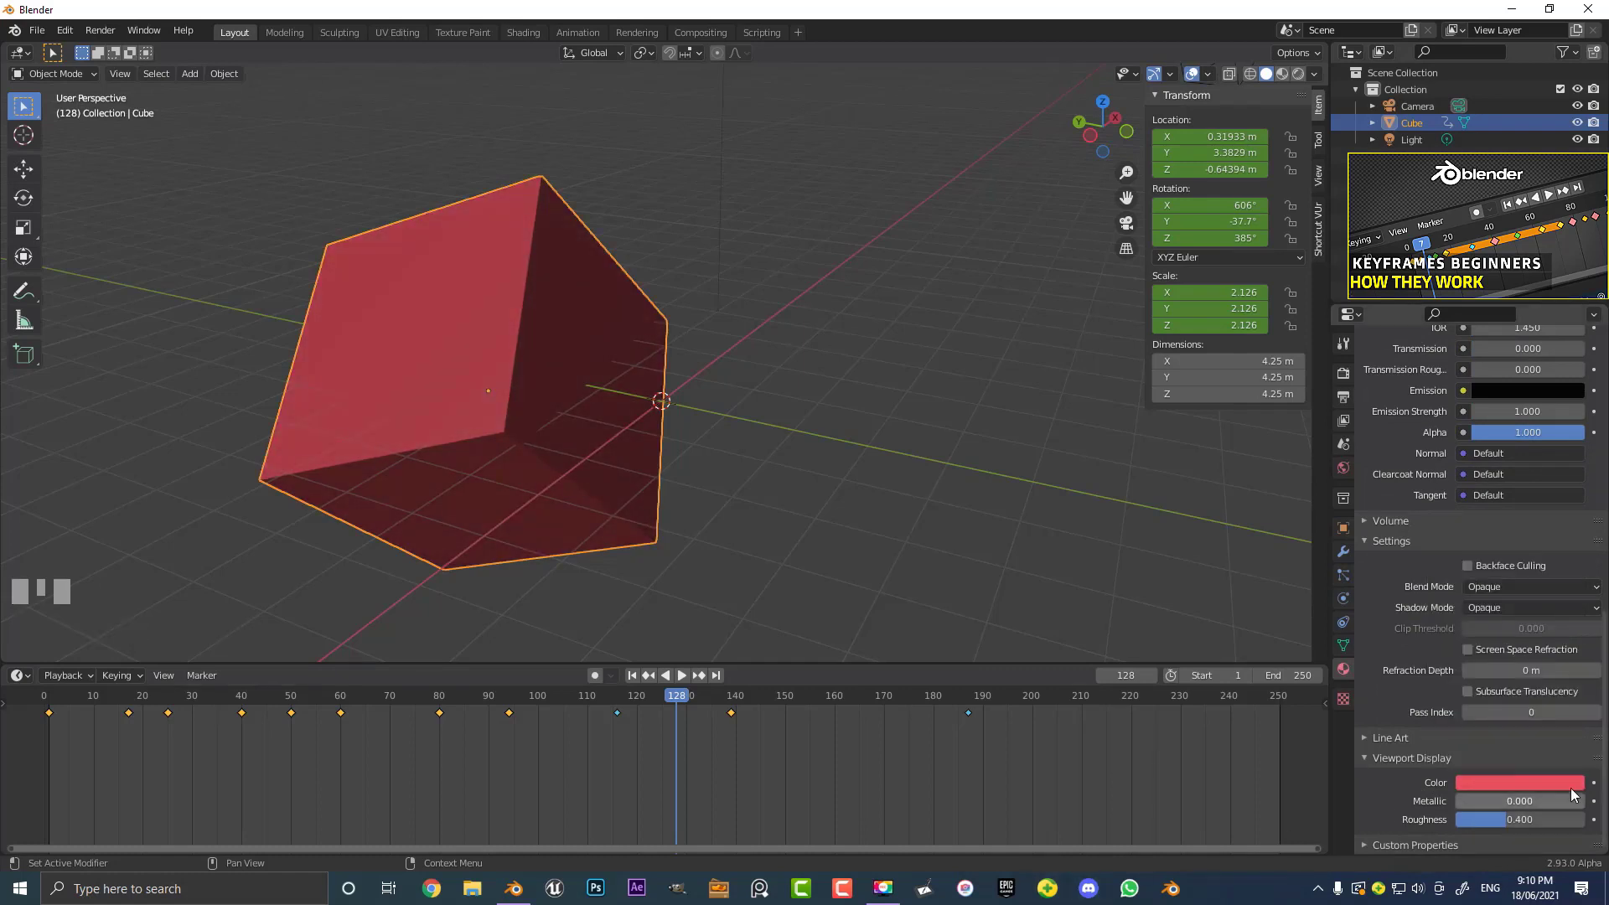
At frame 100 change the cube's viewport colour to blue and keyframe the Color value
left_click_drag(552, 707, 1597, 787)
left_click_drag(270, 699, 1544, 785)
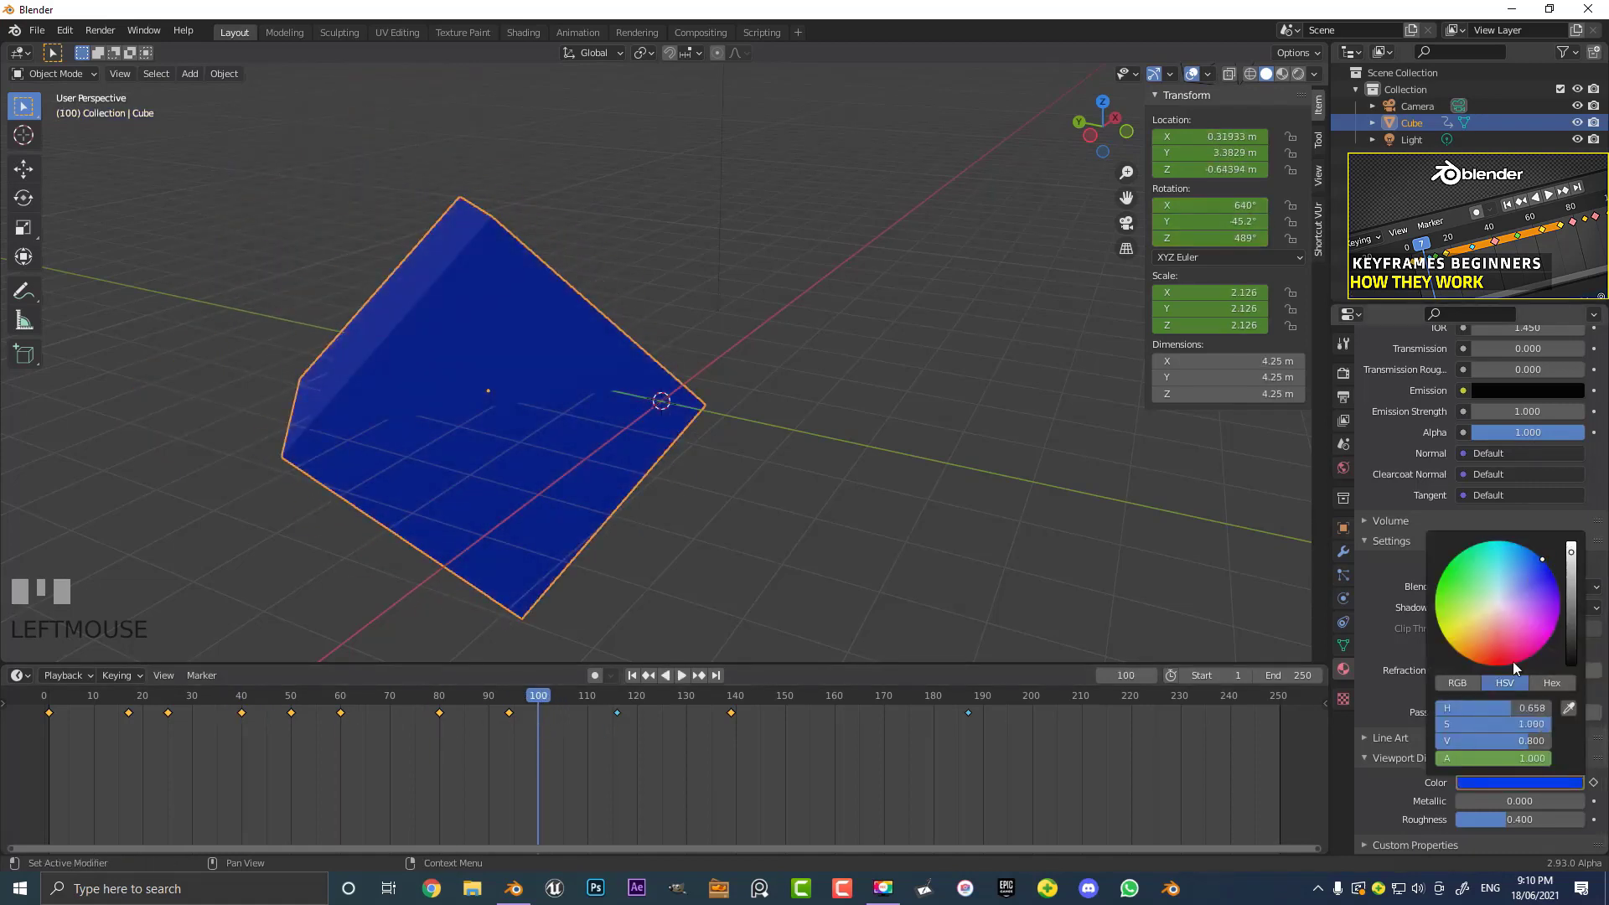
left_click(1601, 788)
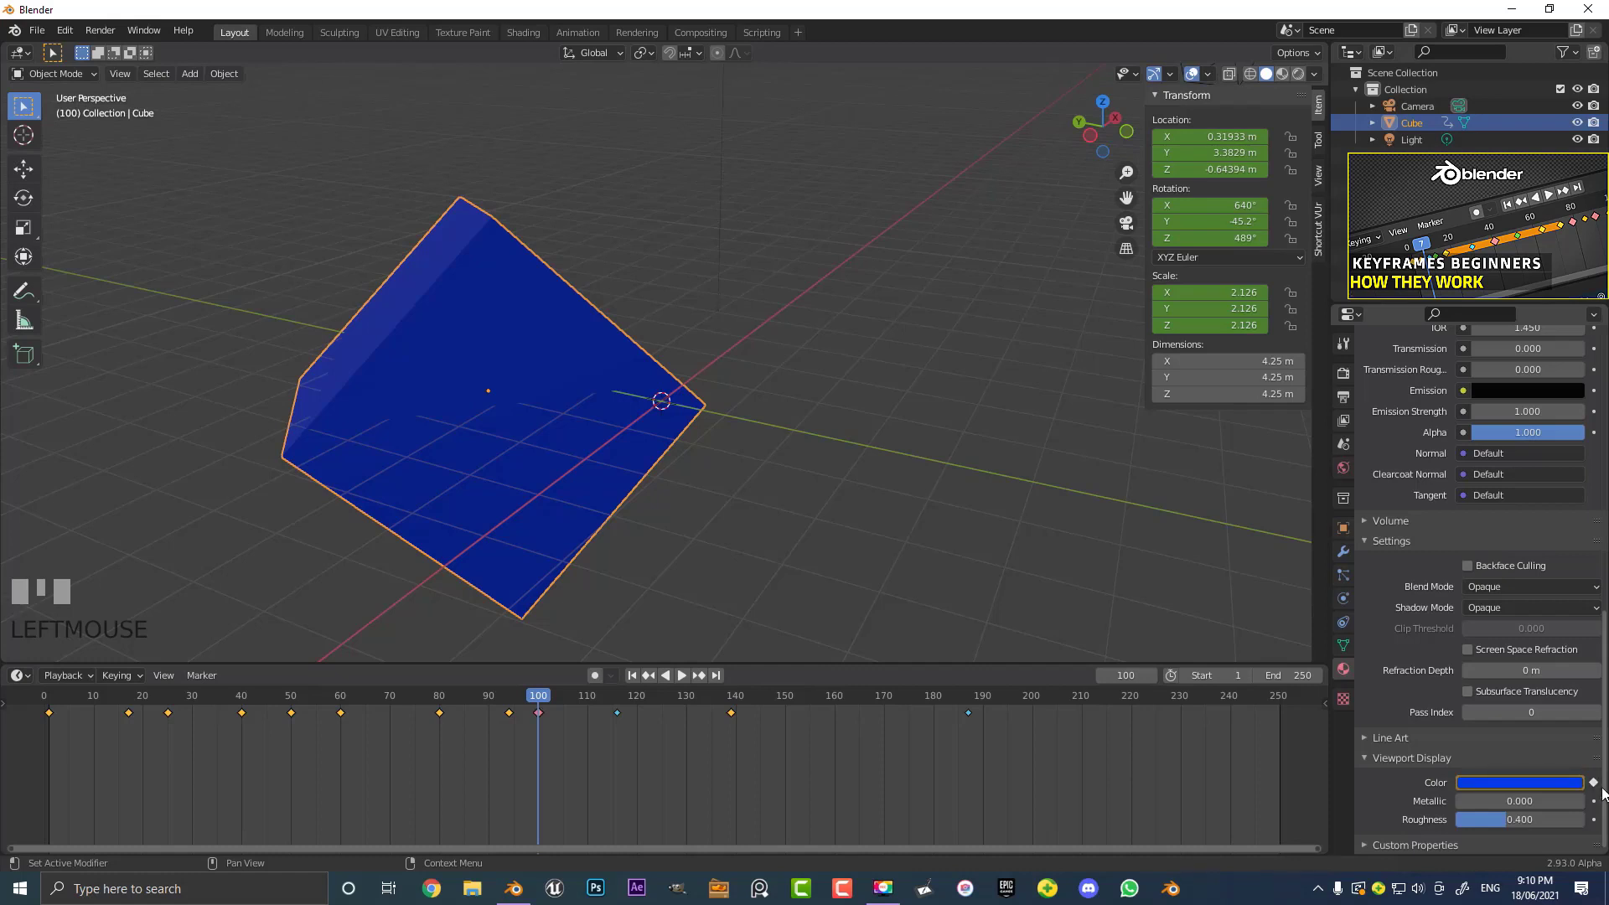
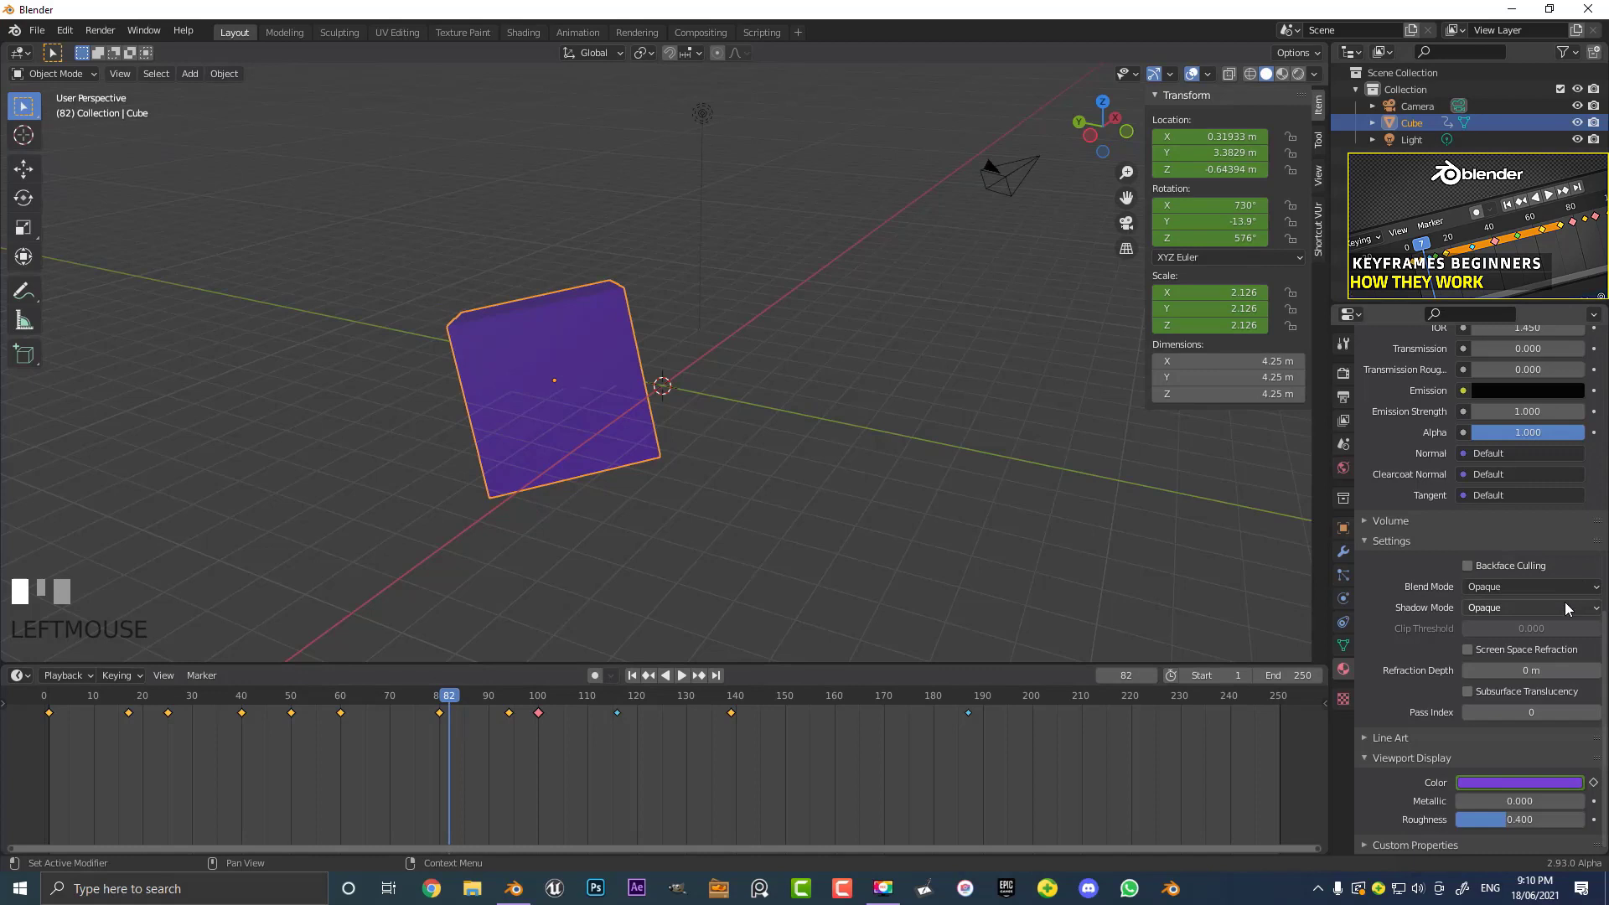
scroll("up", 3)
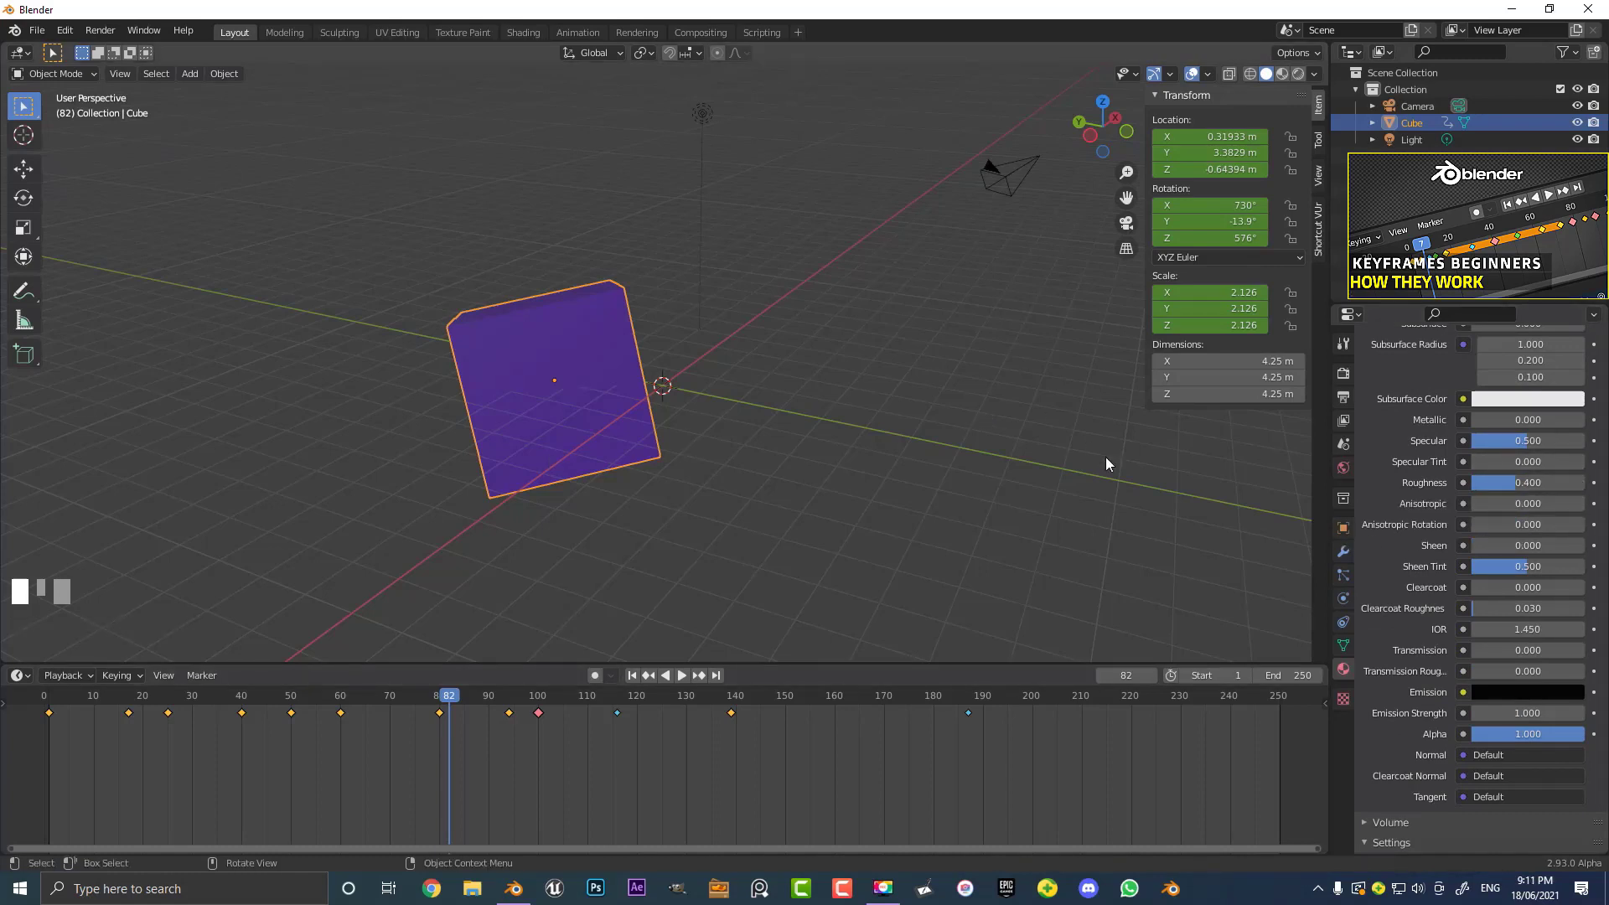
Switch to the World Properties and open its background colour picker
left_click(1348, 469)
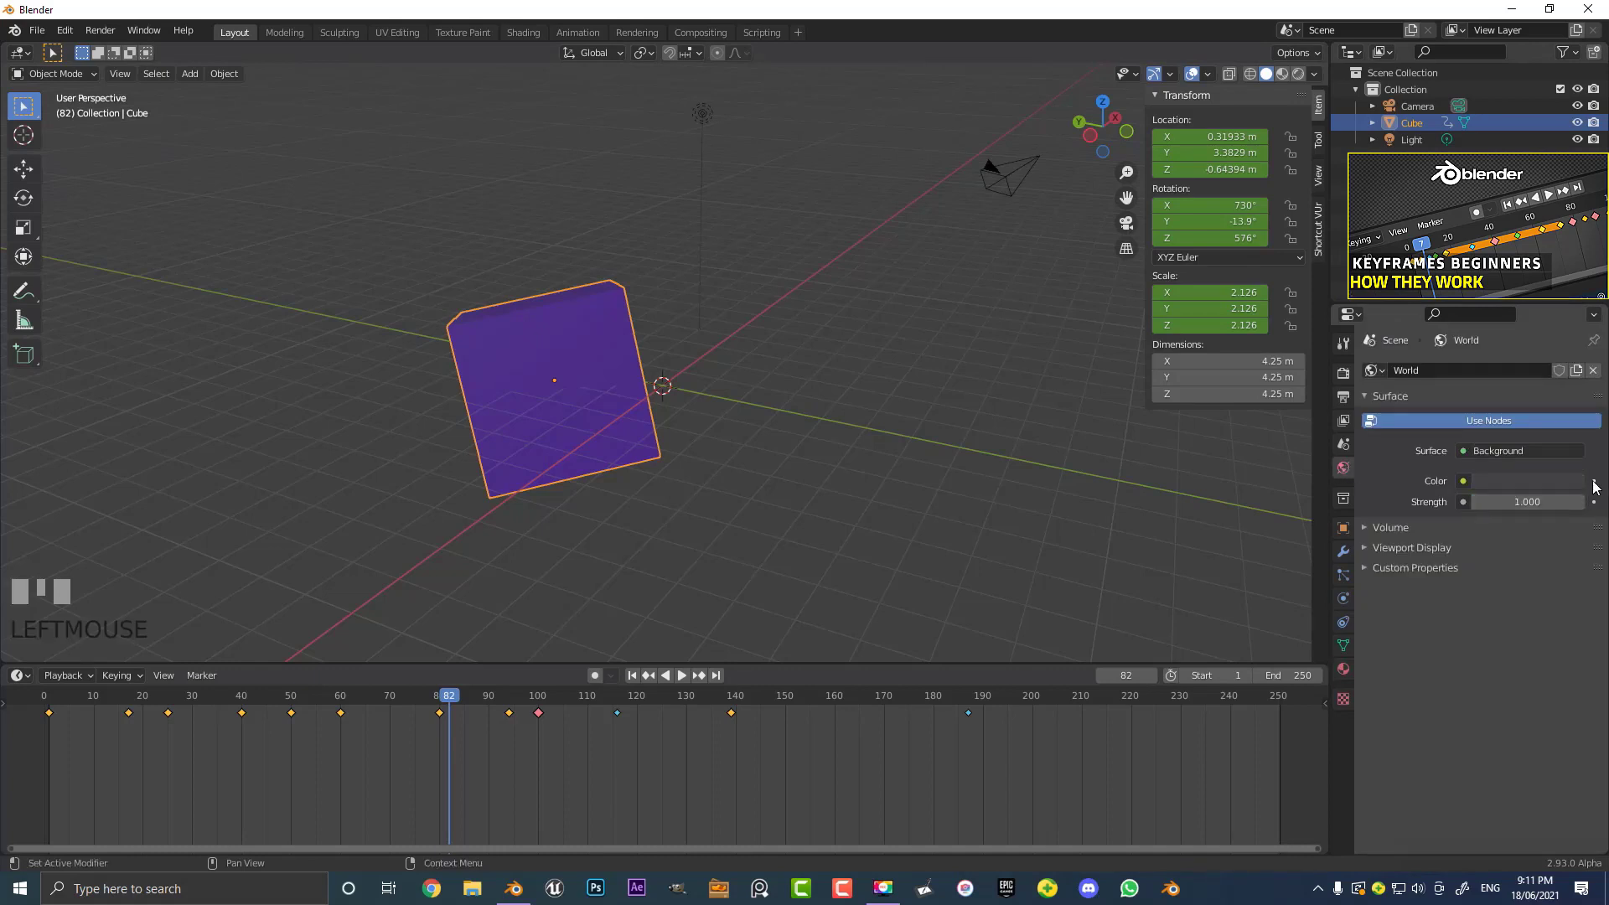
scroll("up", 3)
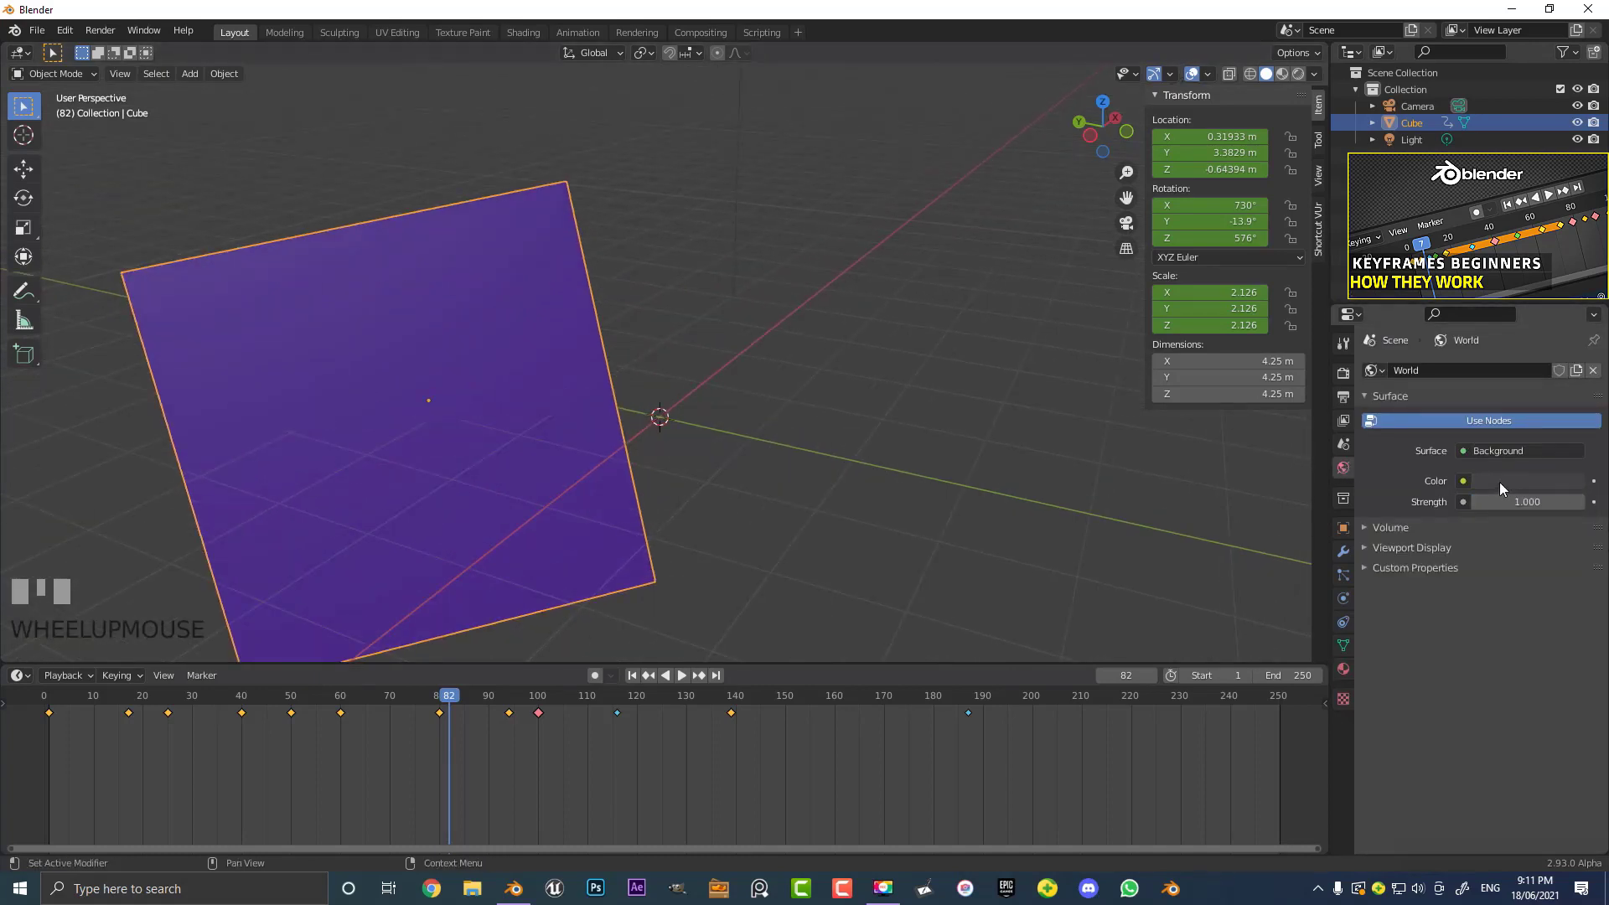
left_click(1505, 488)
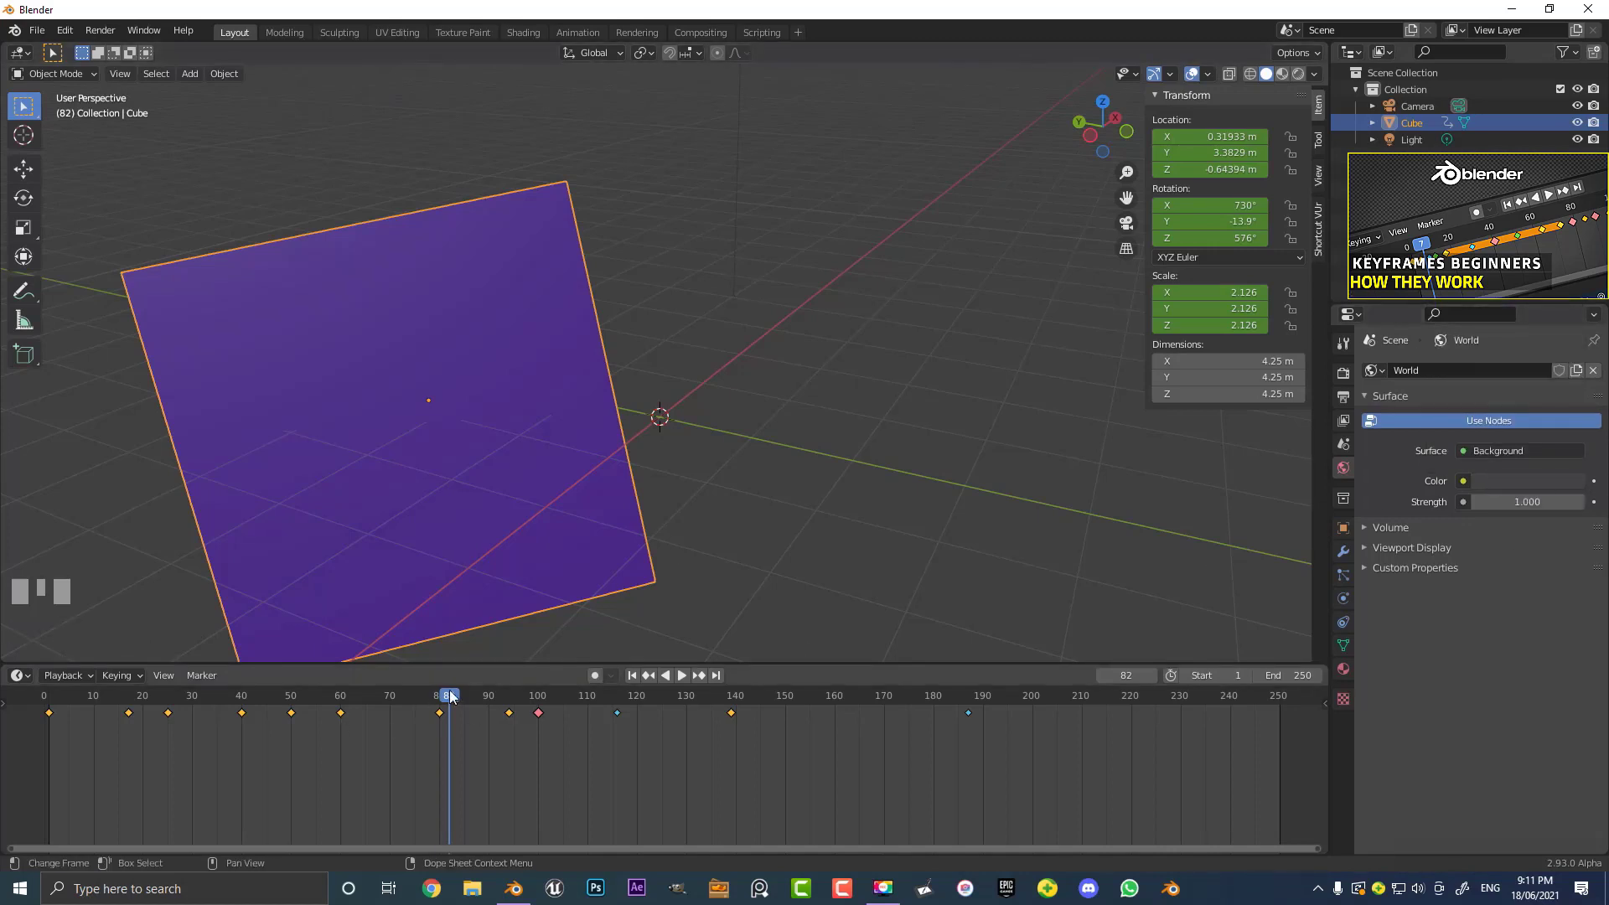
Scrub the colour animation, then select the light and show its Light Properties
left_click_drag(456, 698, 603, 454)
scroll("down", 3)
left_click_drag(603, 454, 679, 95)
scroll("down", 3)
left_click(679, 95)
left_click_drag(710, 146, 1349, 607)
left_click(1349, 607)
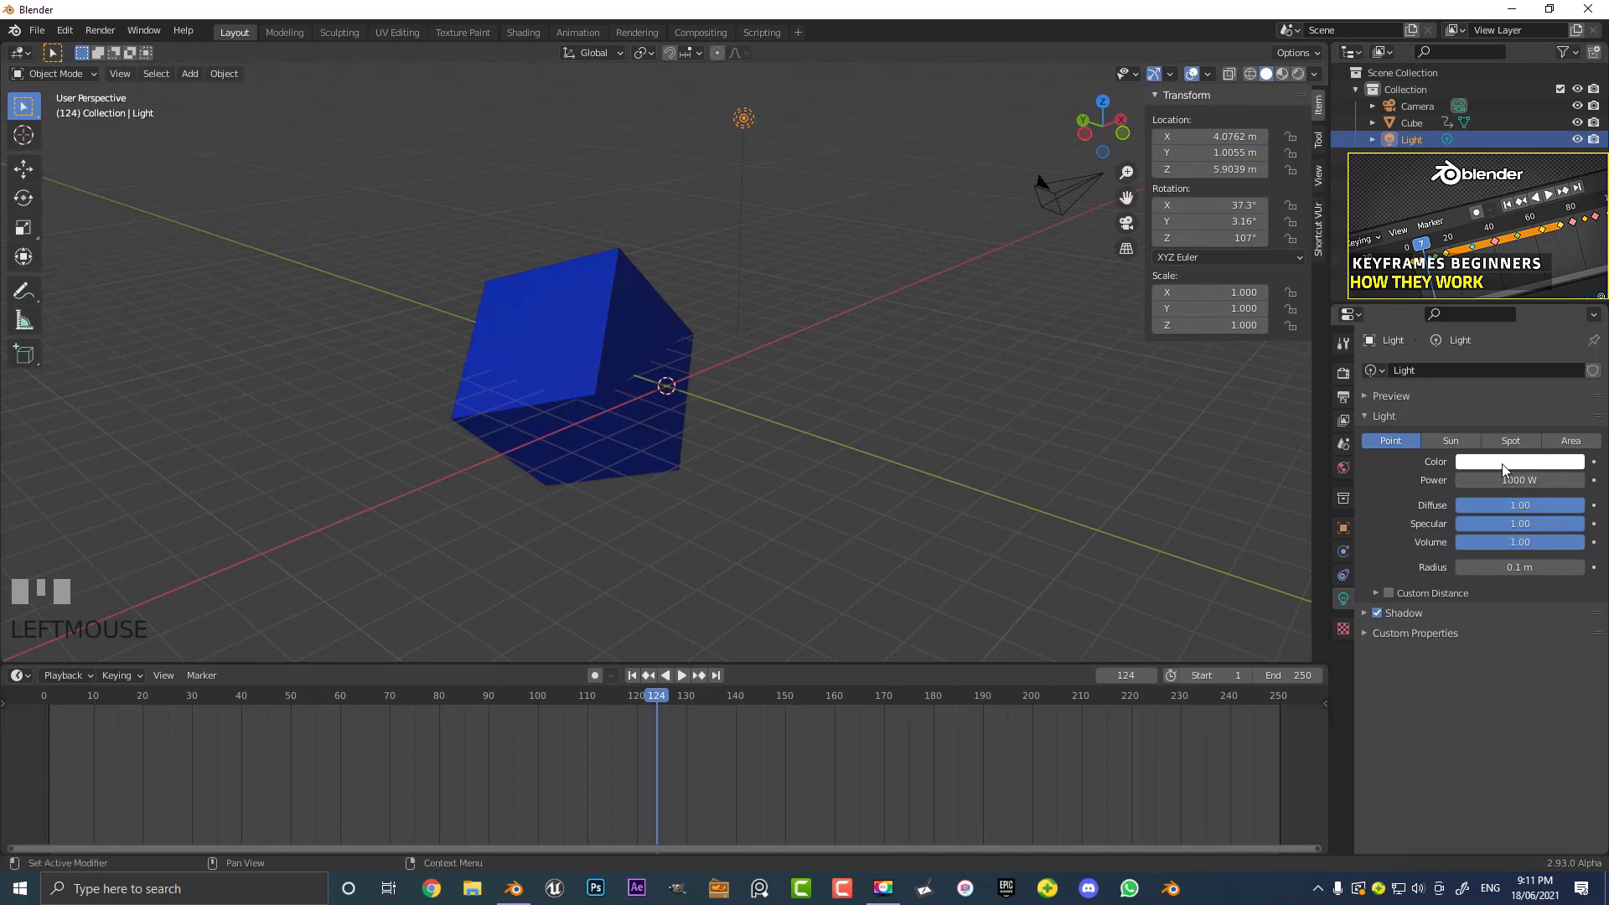
Keyframe the light's Power at 1000 W, then at 6000 W on a later frame
left_click_drag(538, 711, 1599, 485)
left_click_drag(250, 699, 1599, 485)
key("0")
key("Return")
left_click_drag(584, 699, 952, 374)
key("space")
Play back the light power animation and switch the viewport to Rendered shading
key("z")
left_click_drag(952, 374, 889, 355)
scroll("up", 3)
key("space")
middle_click(733, 387)
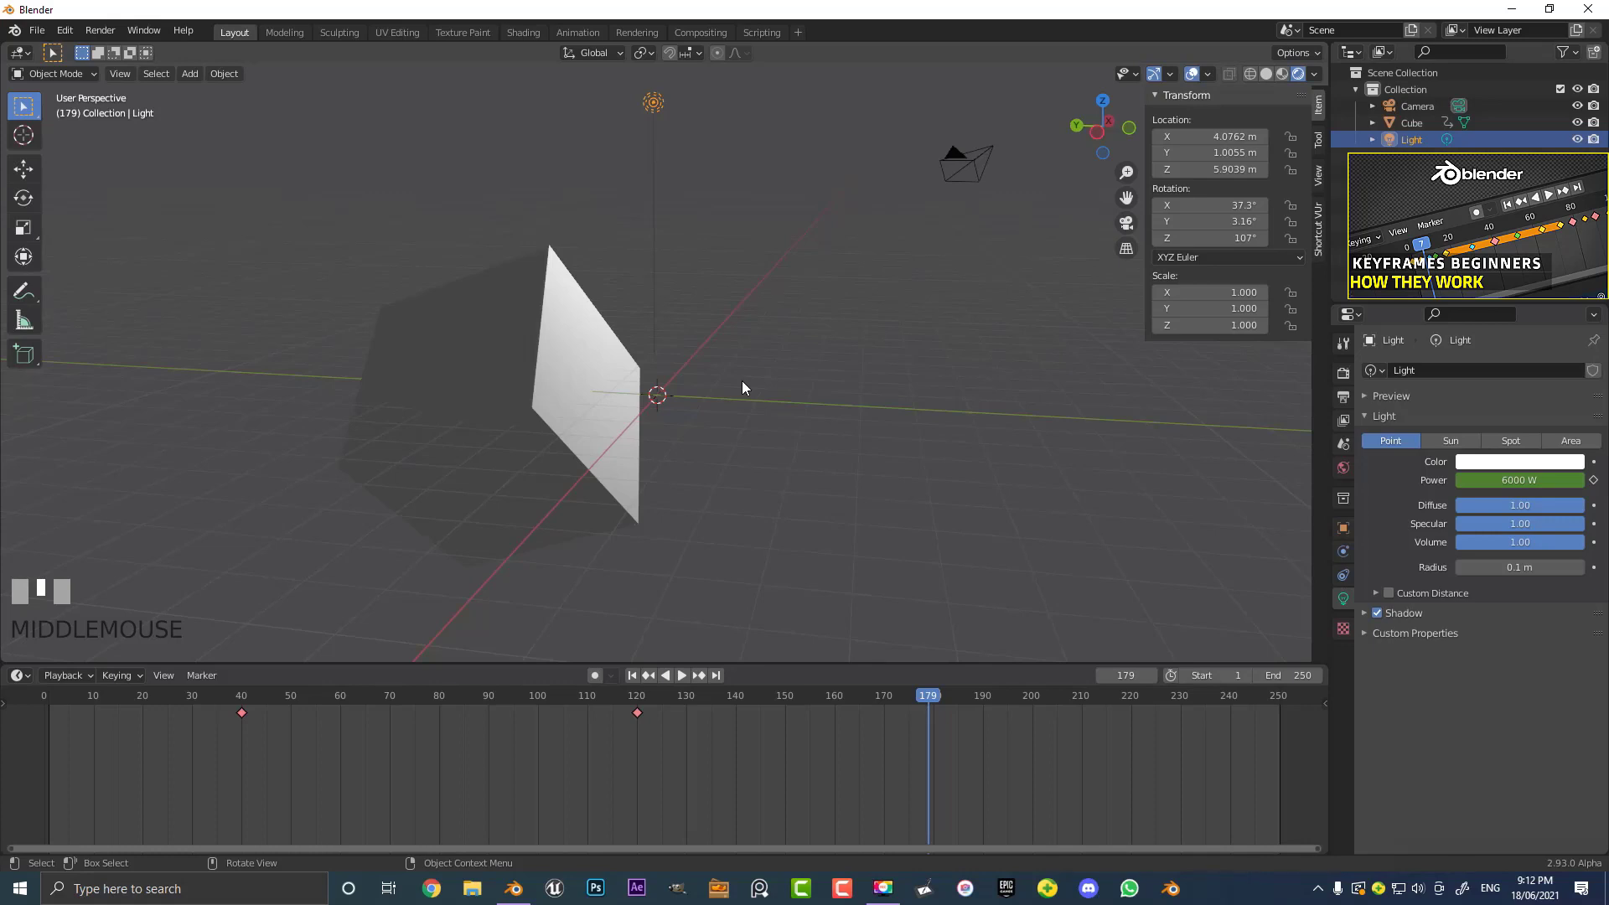
key("z")
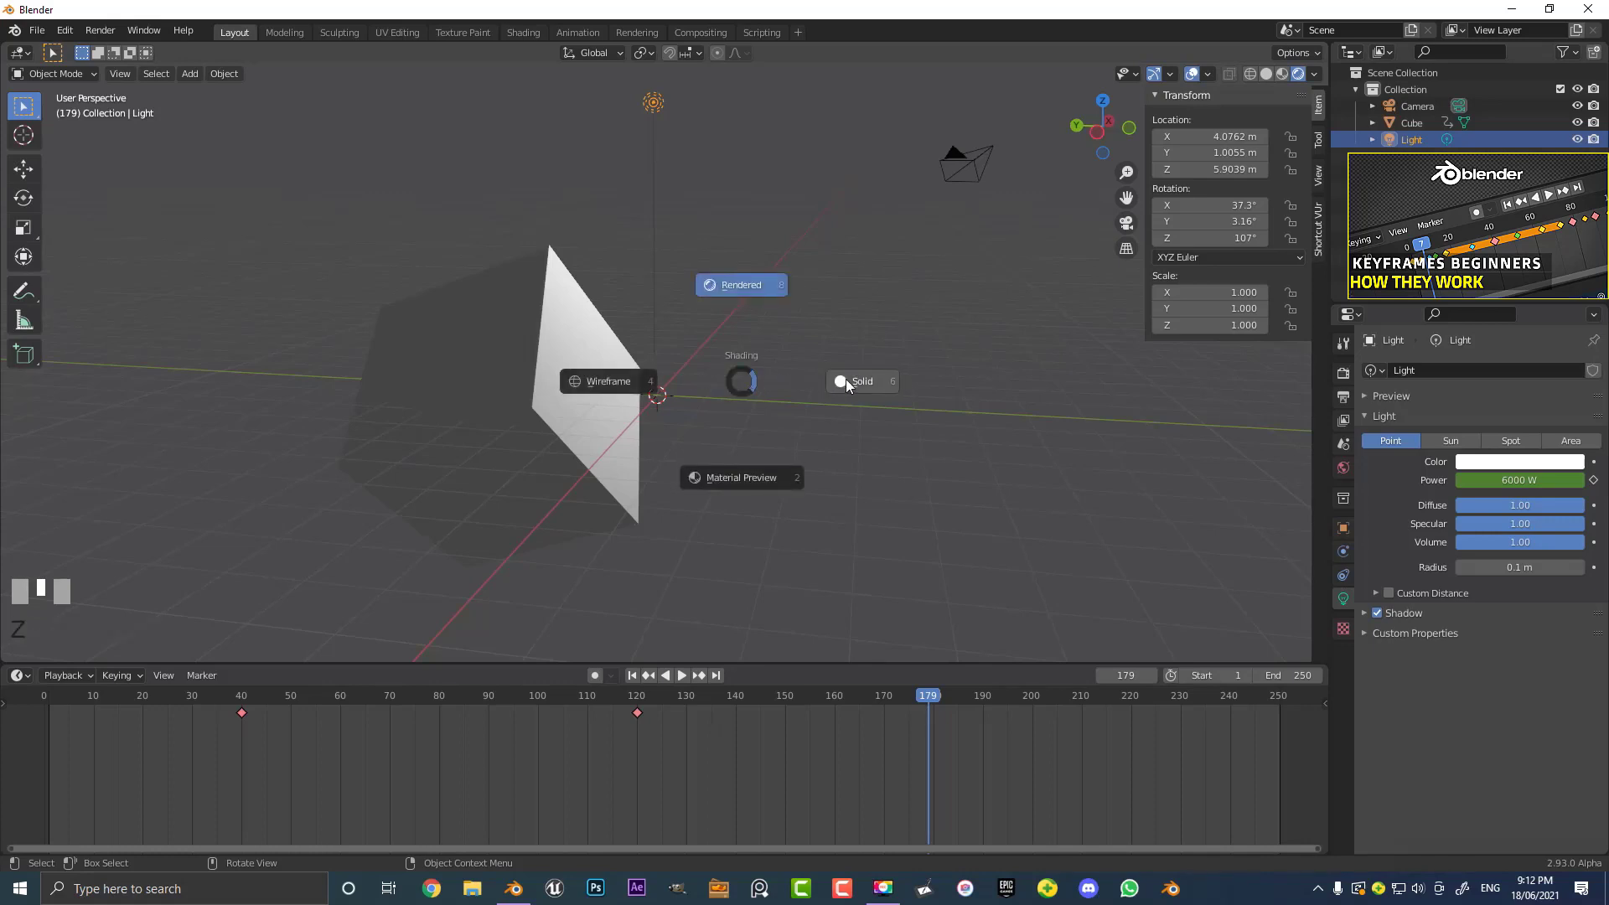